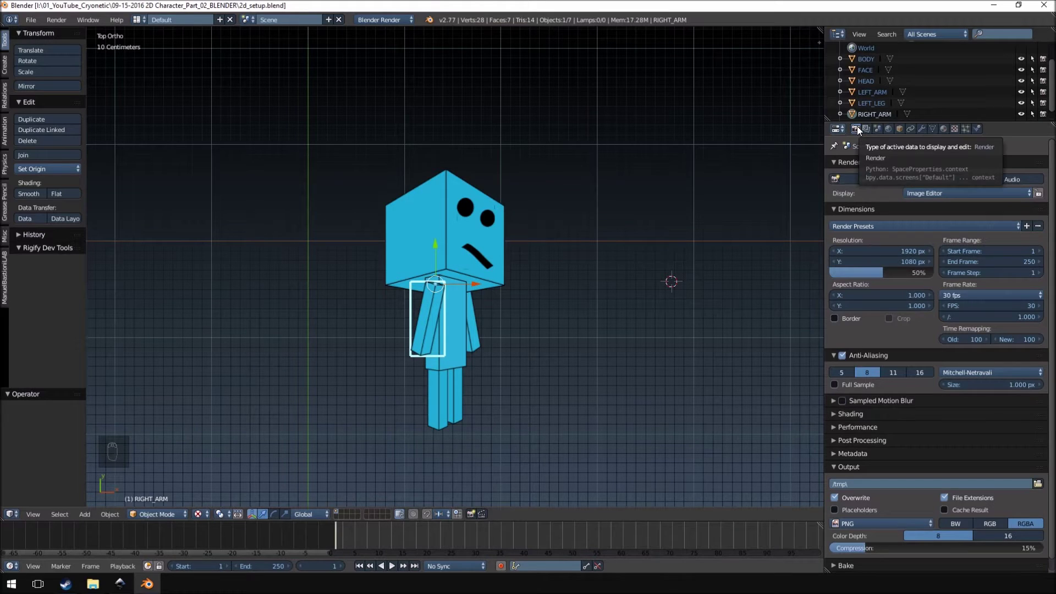
Set the scene frame rate to a custom 12 fps in Render properties.
left_click_drag(860, 130, 1038, 323)
middle_click(1038, 322)
left_click_drag(1028, 309, 1029, 309)
left_click_drag(1028, 309, 947, 302)
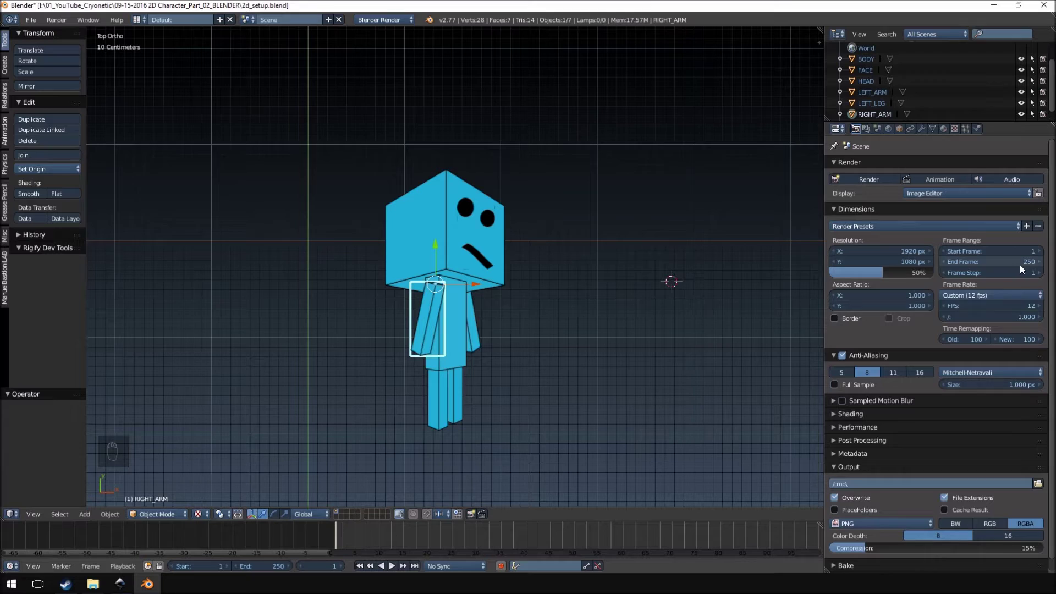
Shorten the animation so it ends at frame 24 instead of 250.
left_click_drag(1030, 267, 1027, 290)
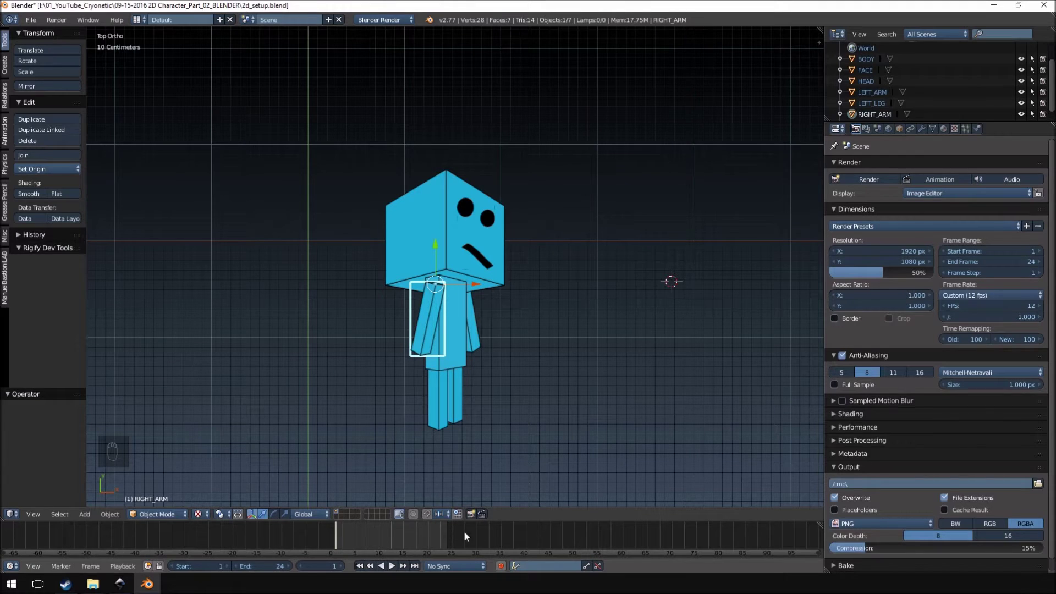
left_click_drag(391, 536, 613, 7)
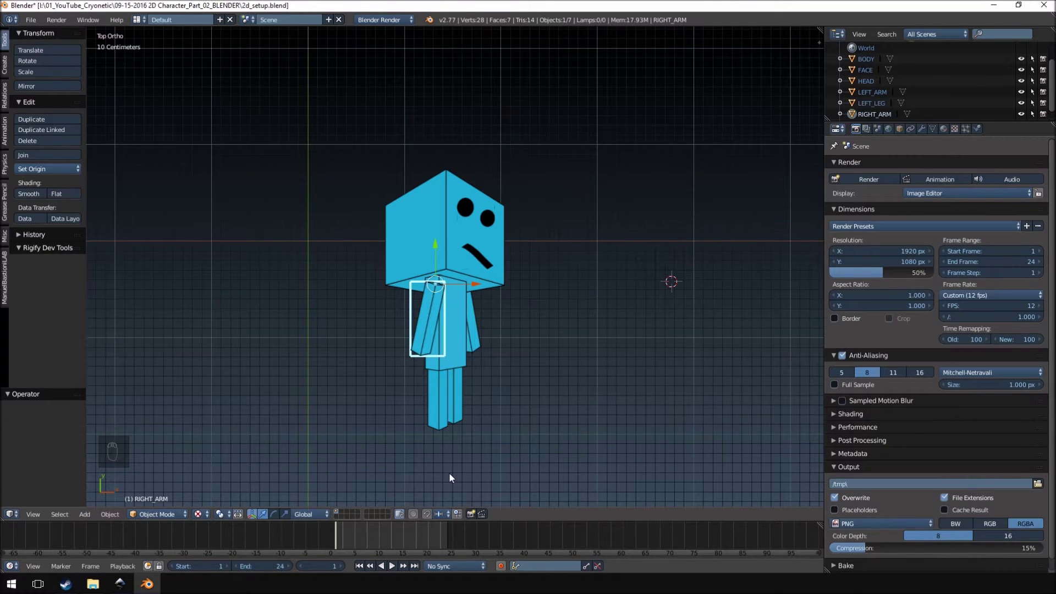
Tilt the character's head to one side for the running pose.
middle_click(456, 277)
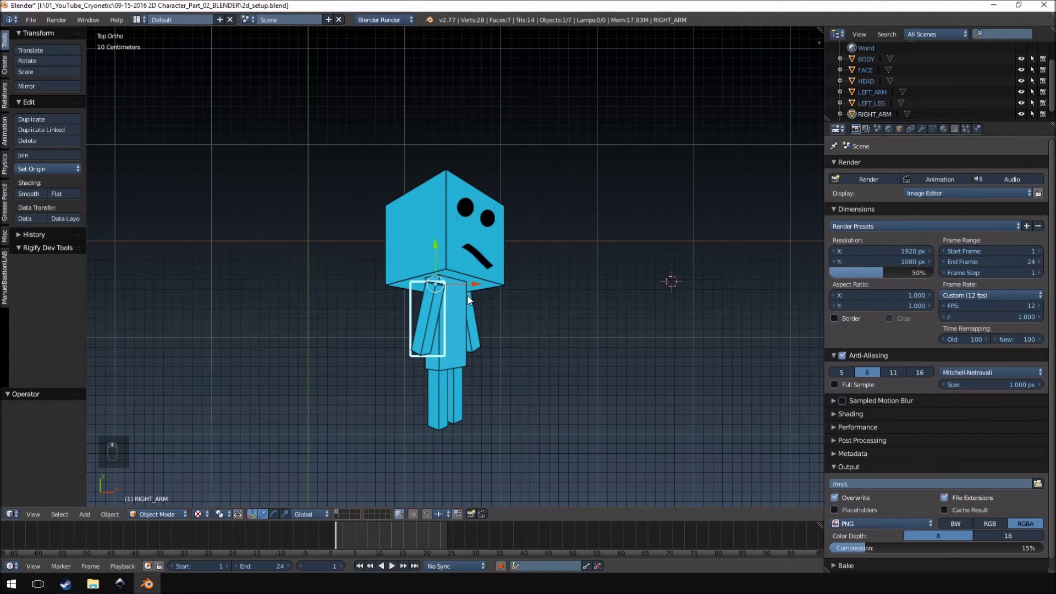
key("a")
key("a")
middle_click(544, 350)
key("r")
key("r")
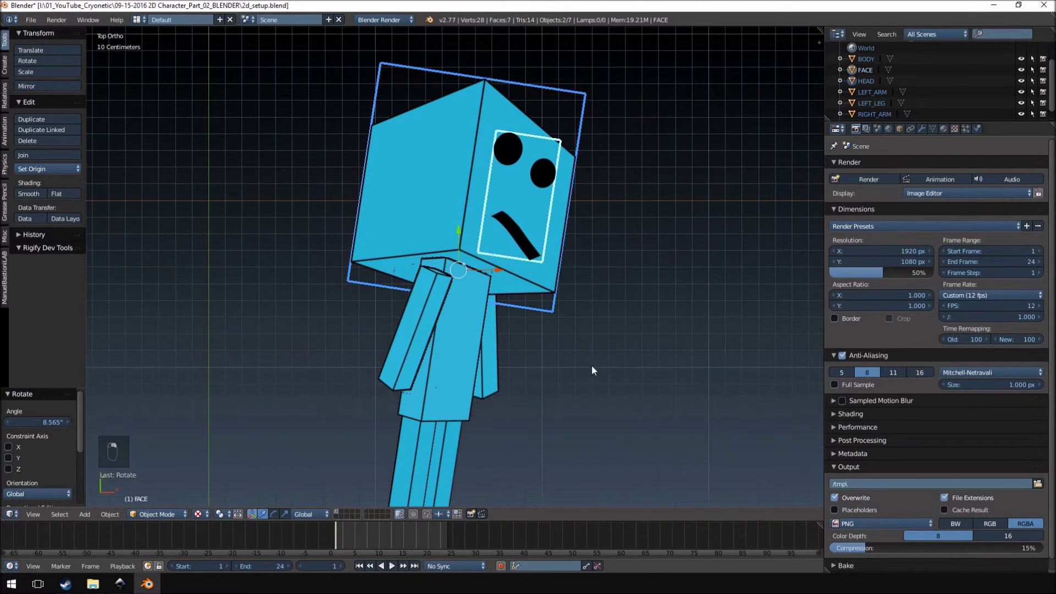
key("r")
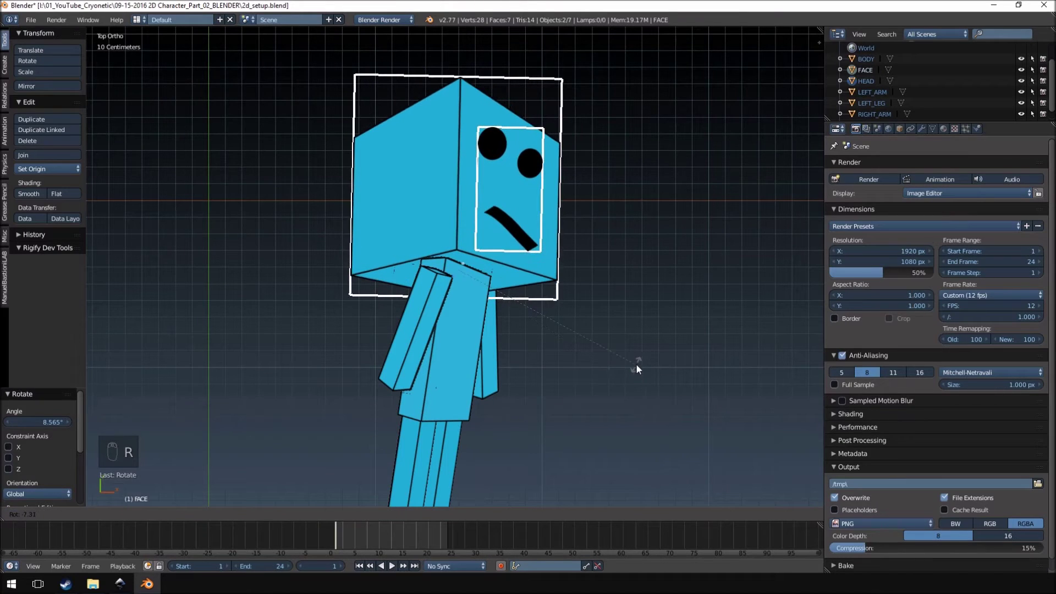
Swing the arms forward and back and spread the legs into a running stride.
key("r")
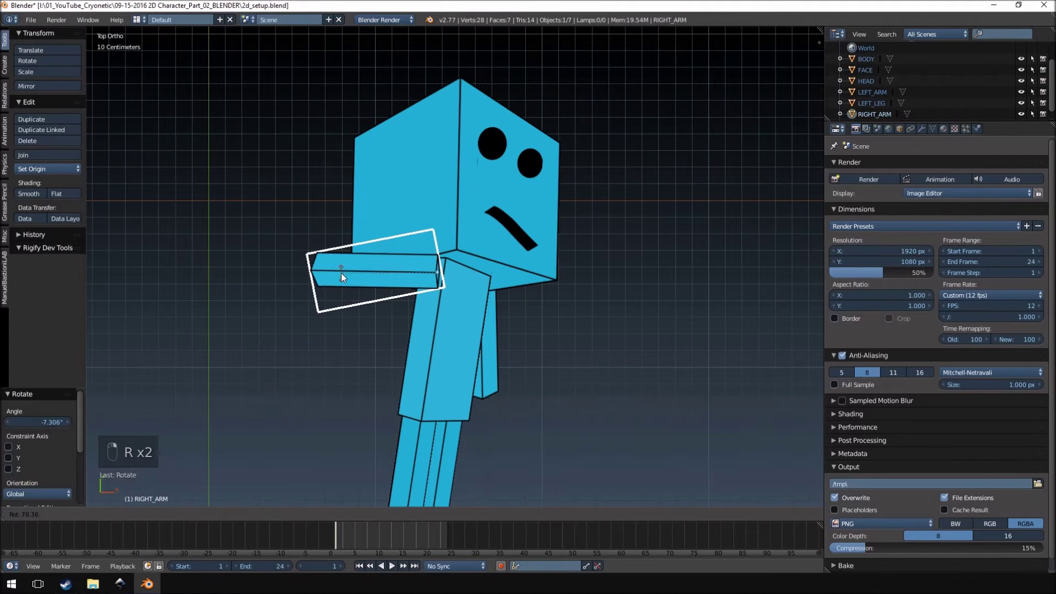
key("r")
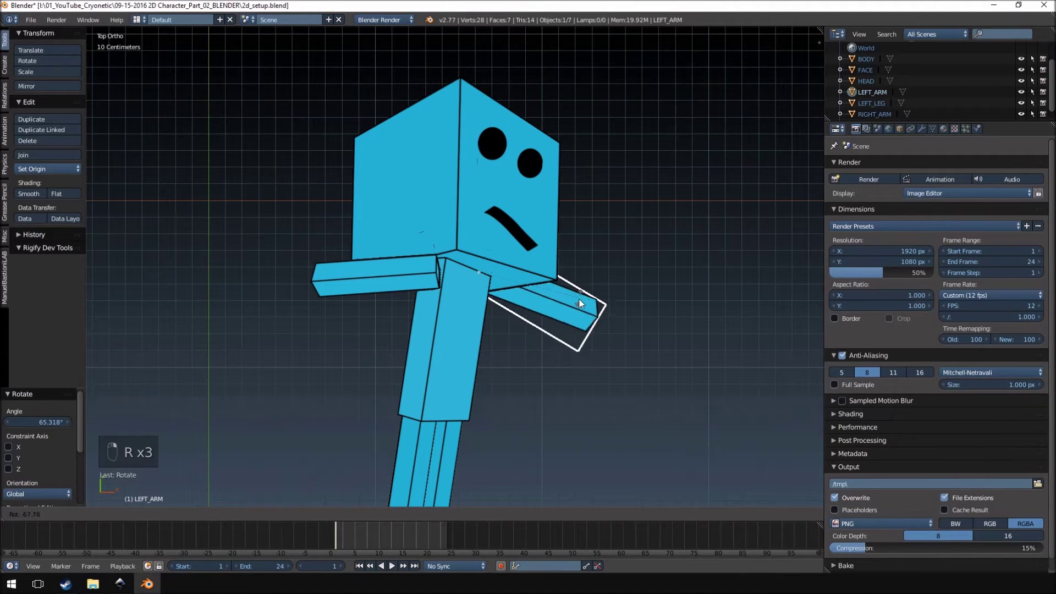
key("r")
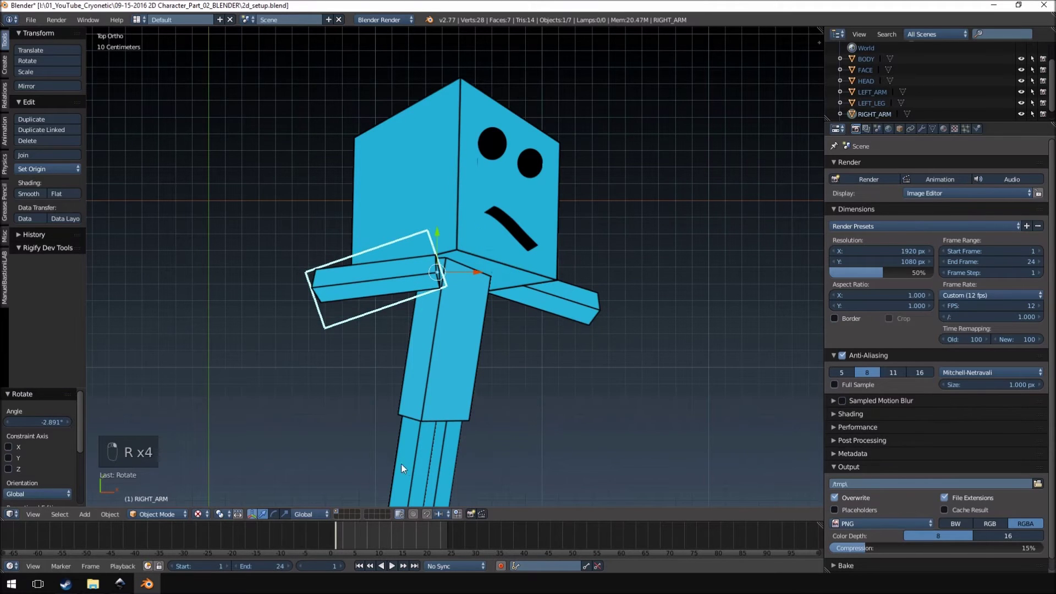
key("r")
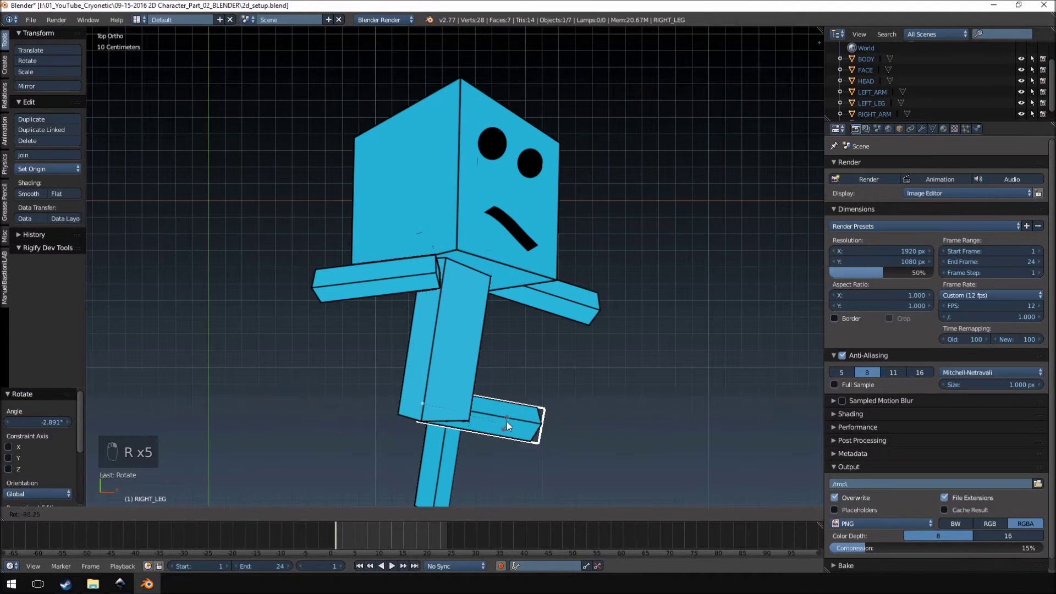
key("r")
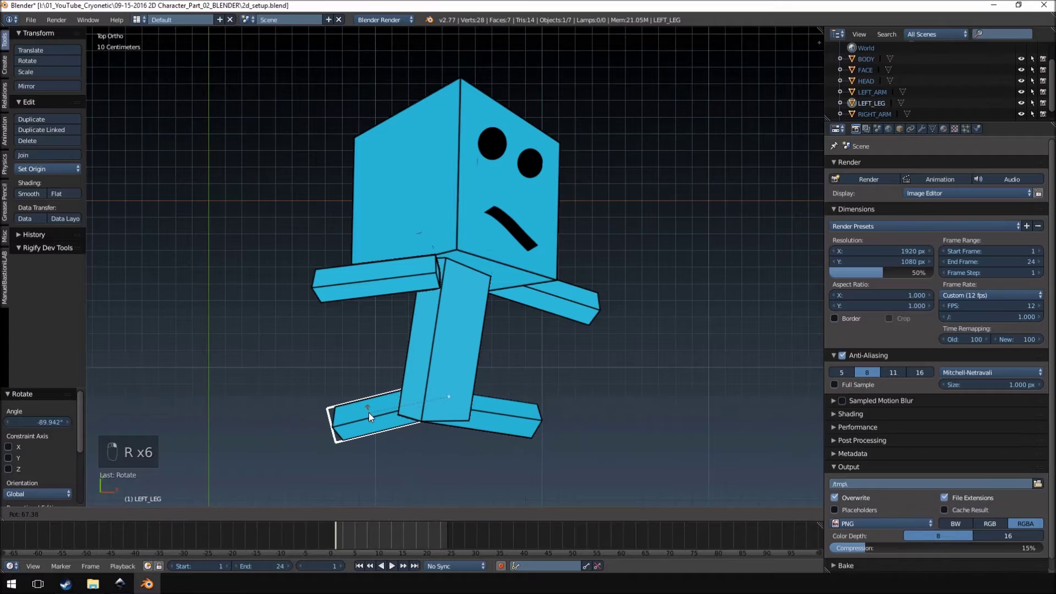
middle_click(502, 330)
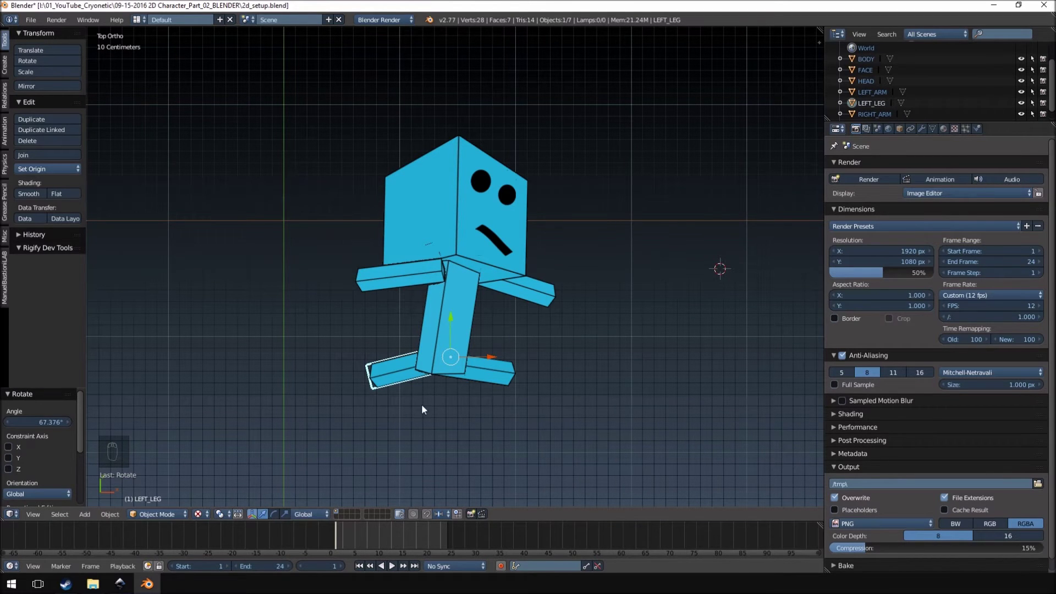
Keyframe location, rotation and scale of every body part at frame 1.
key("a")
key("a")
middle_click(482, 343)
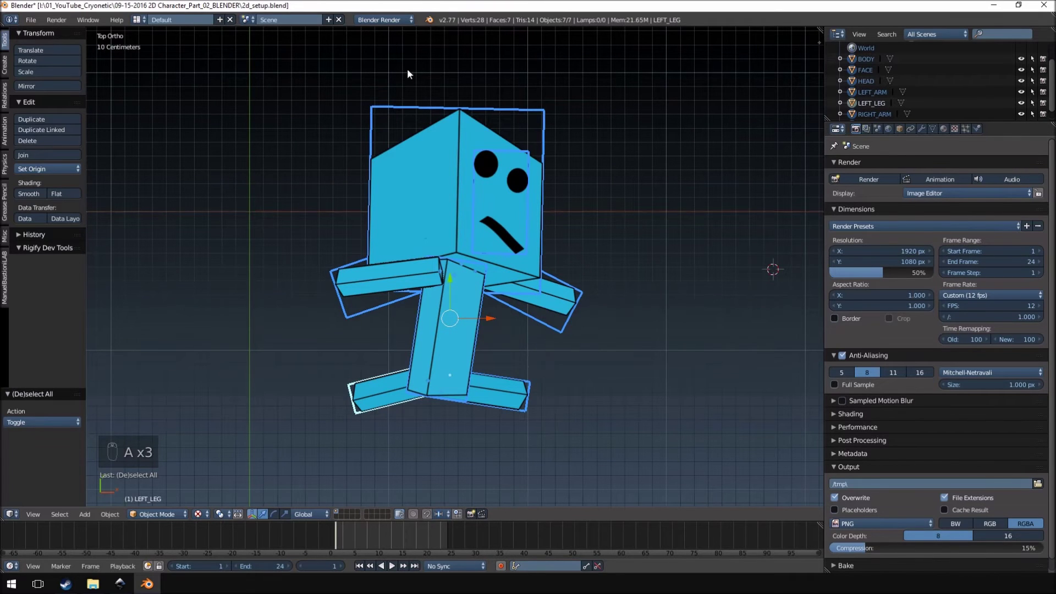
key("a")
key("a")
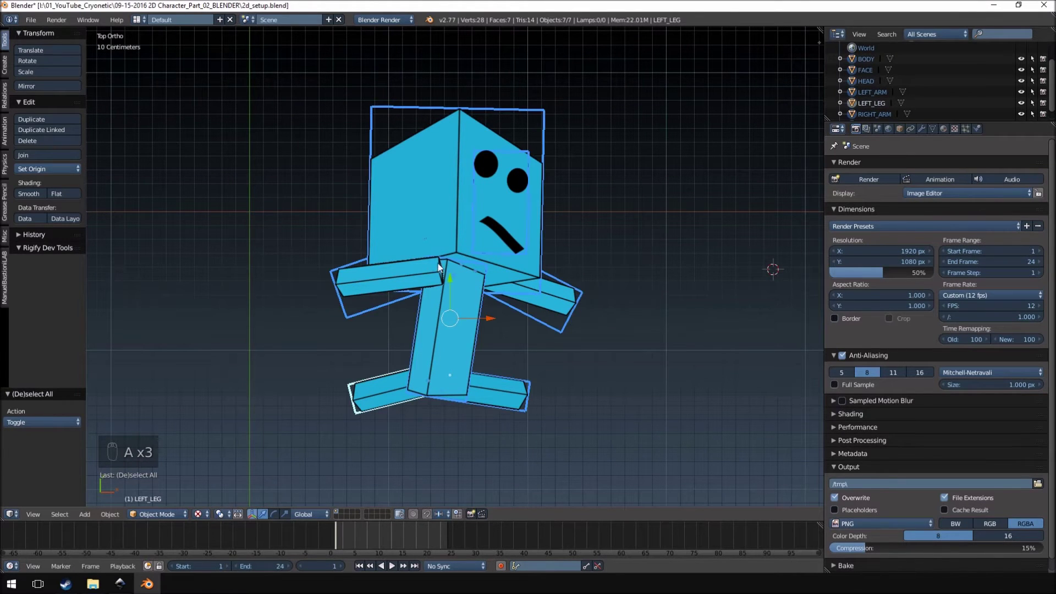
left_click(674, 108)
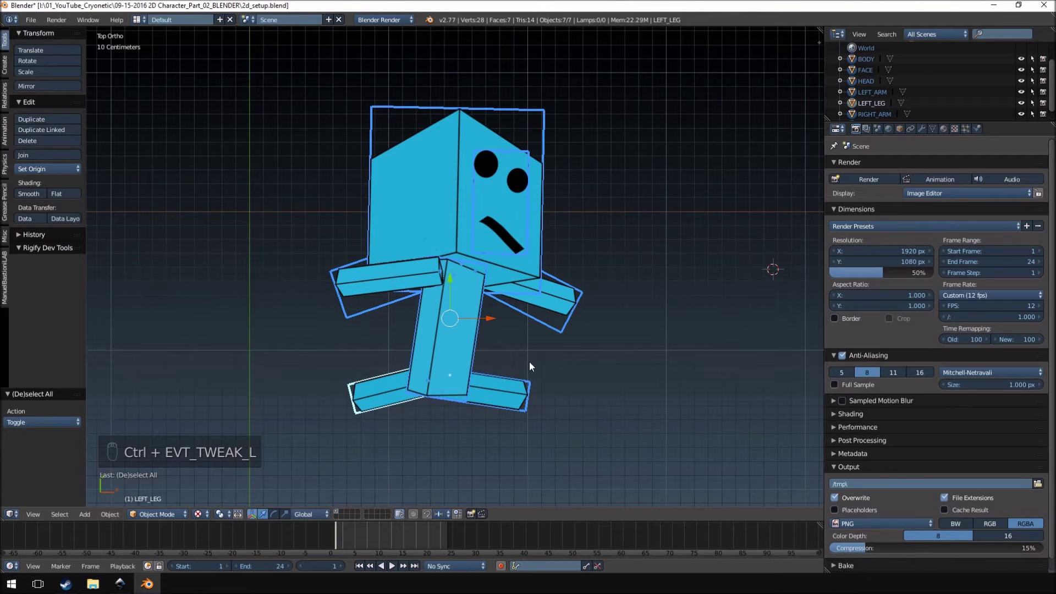
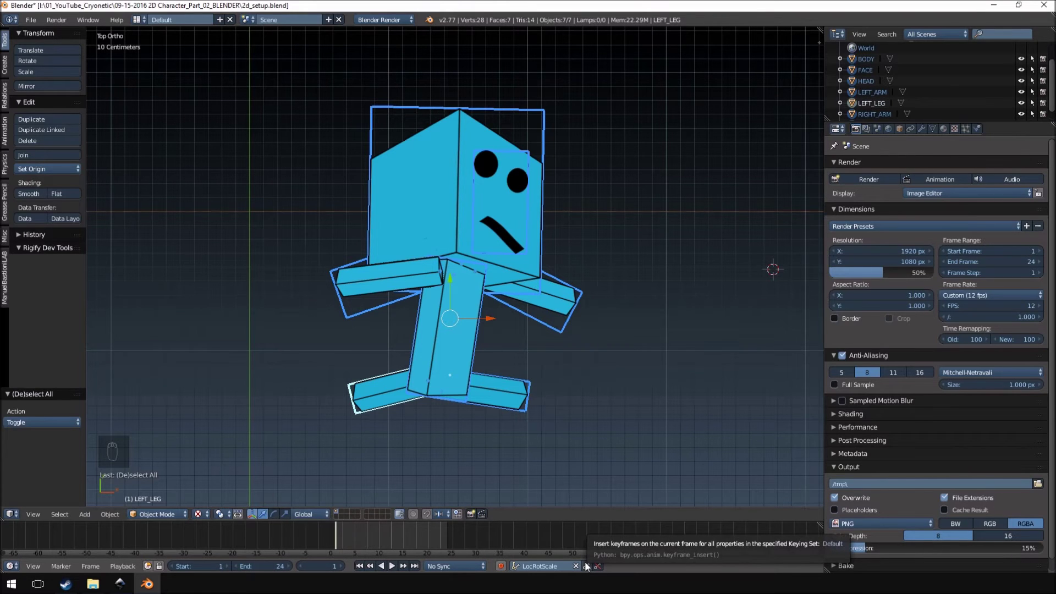
left_click_drag(589, 566, 355, 539)
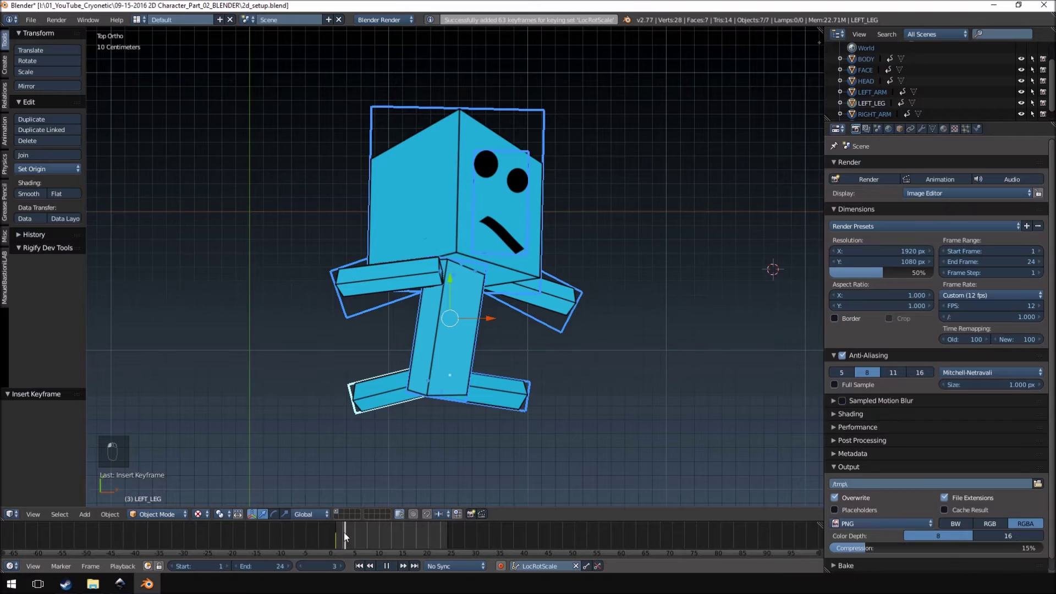
left_click_drag(340, 535, 451, 140)
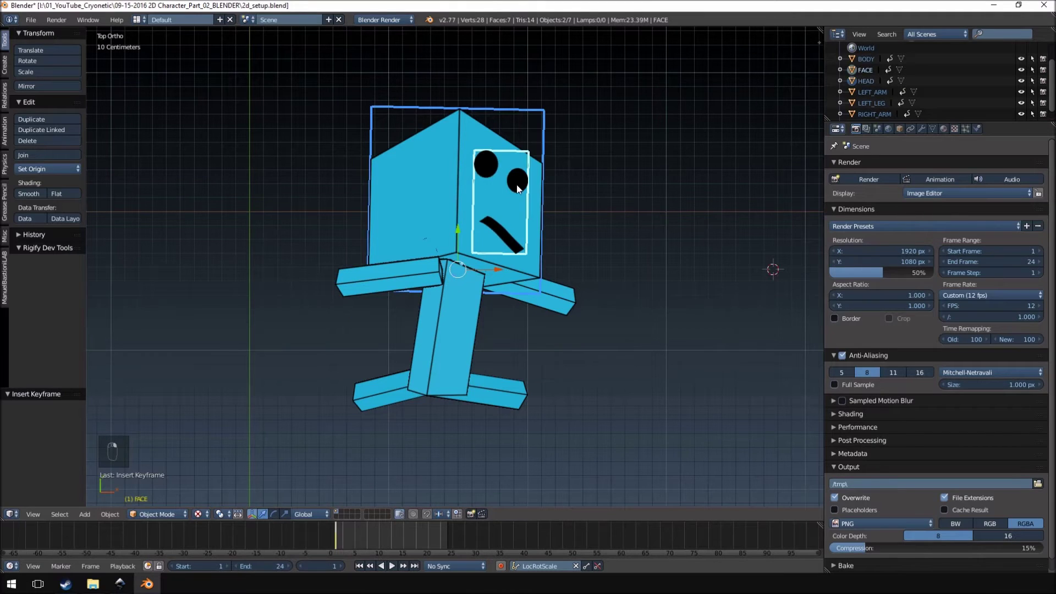
At frame 11, tilt the head and rotate the left arm to a new angle.
key("r")
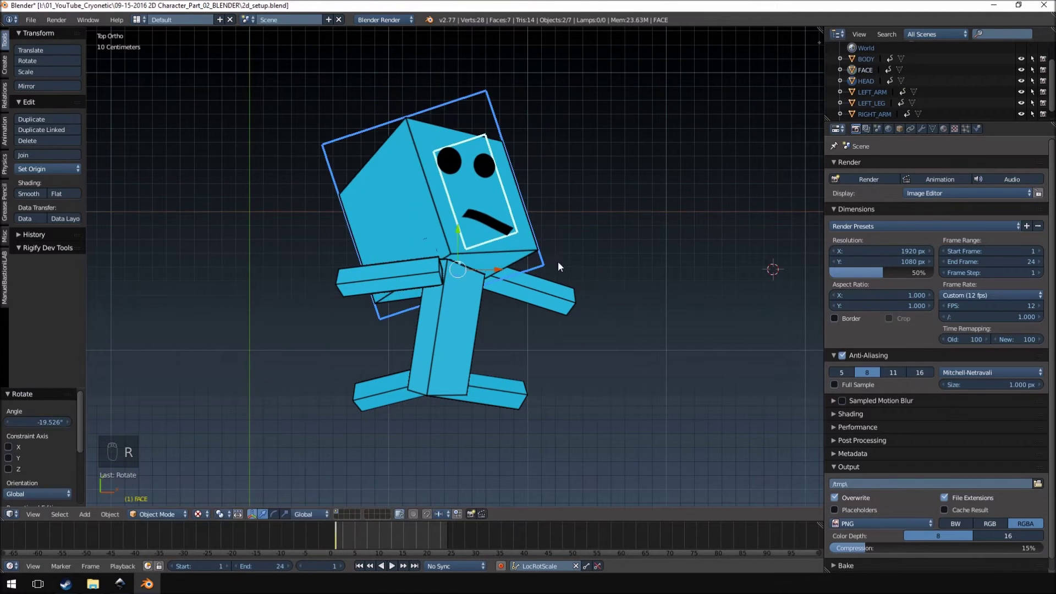
key("r")
key("r")
key("r")
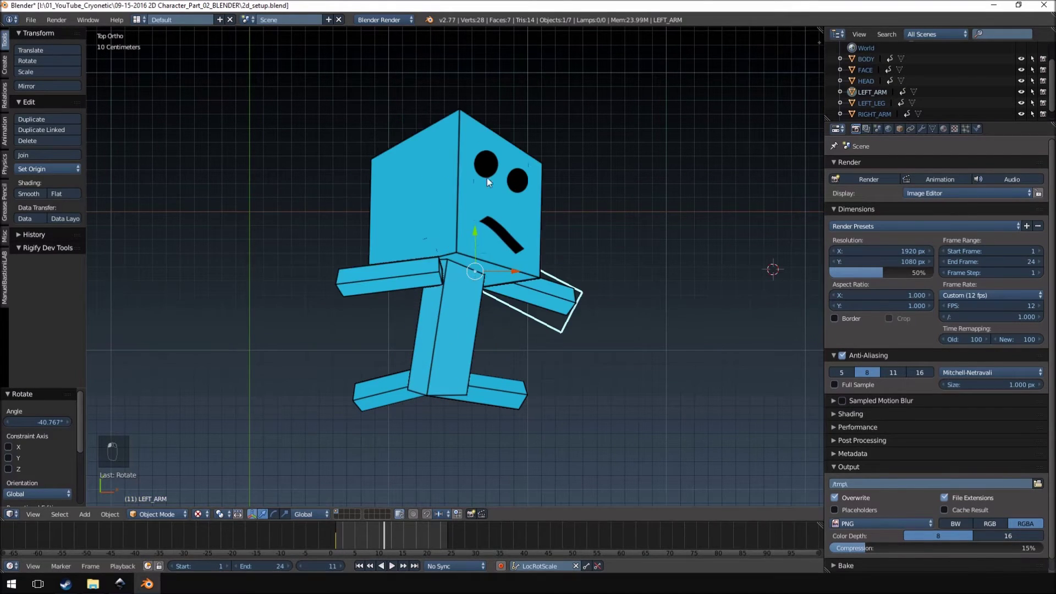
left_click(432, 81)
left_click_drag(364, 541, 559, 475)
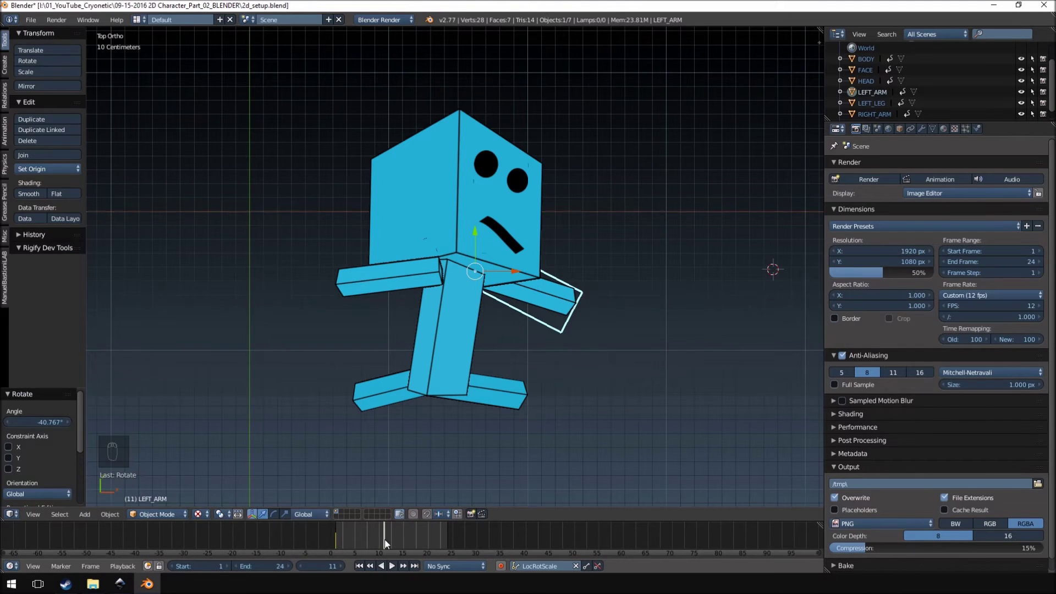
At frame 12, rotate arms, legs and head into the opposite mid-stride pose.
left_click_drag(389, 543, 338, 573)
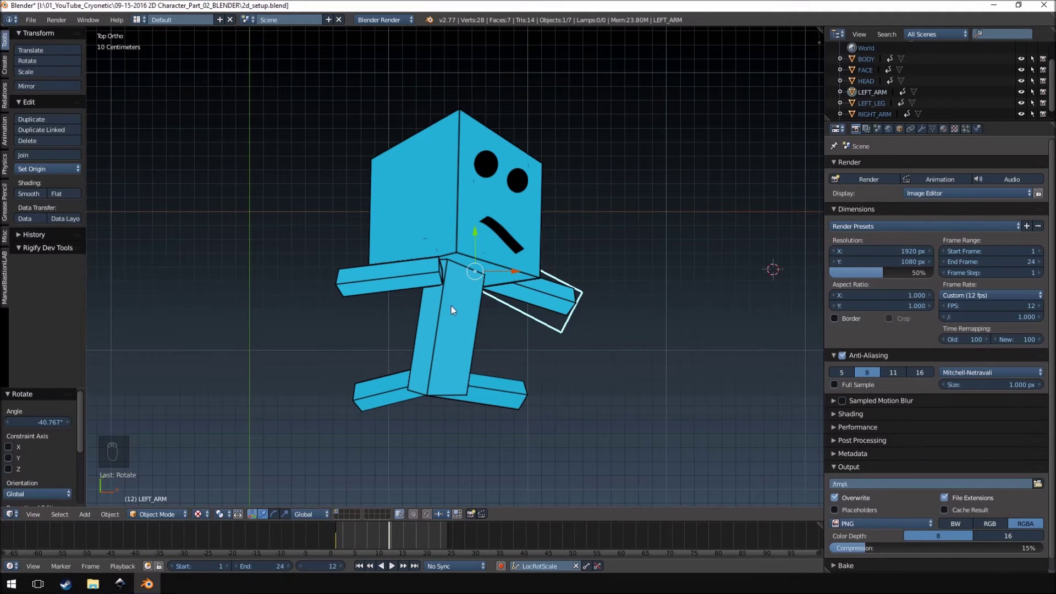
key("a")
key("a")
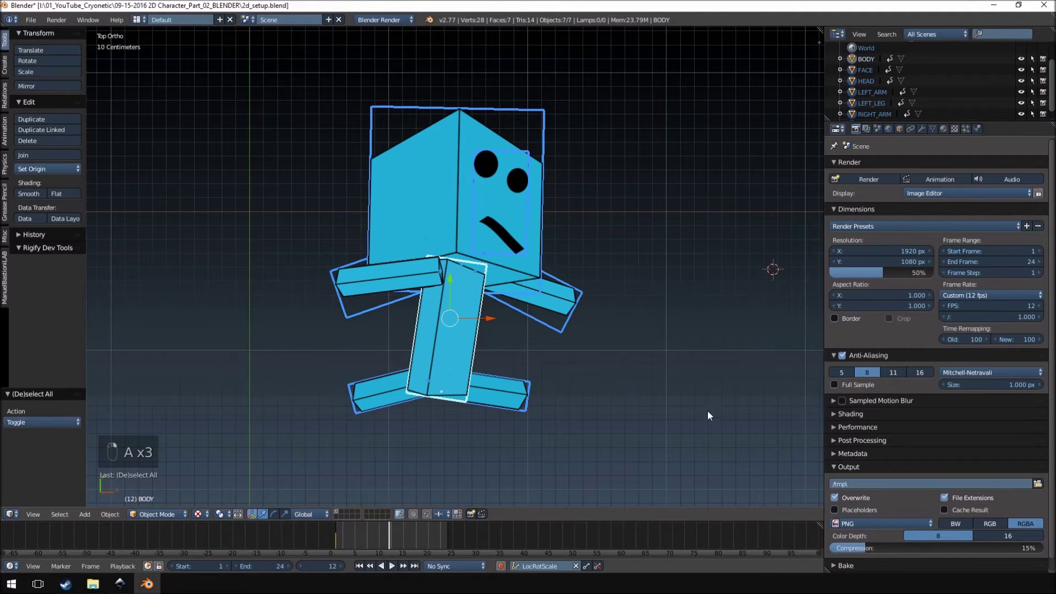
key("r")
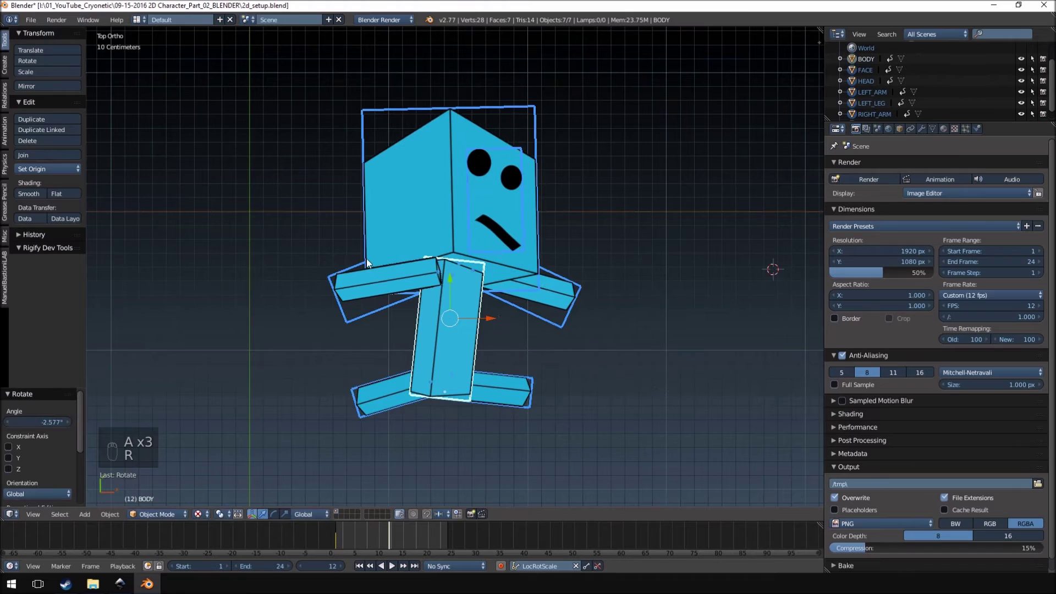
key("r")
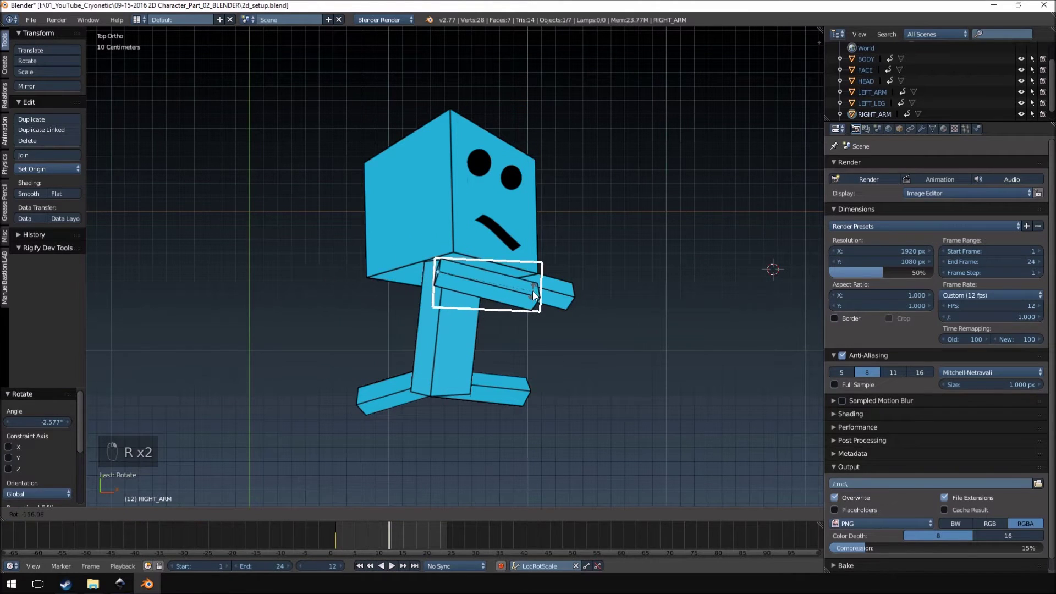
key("r")
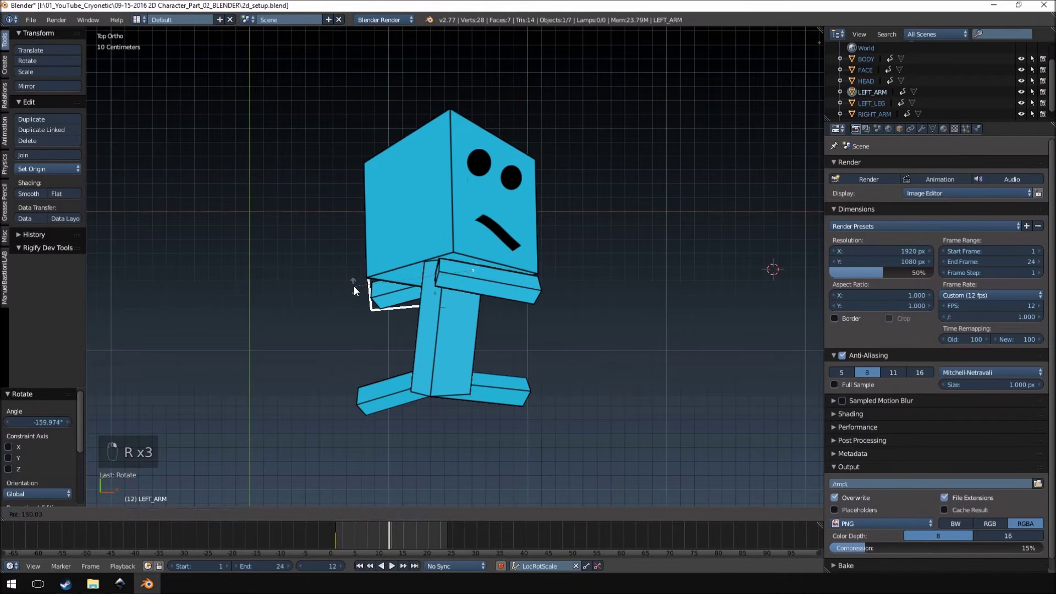
key("r")
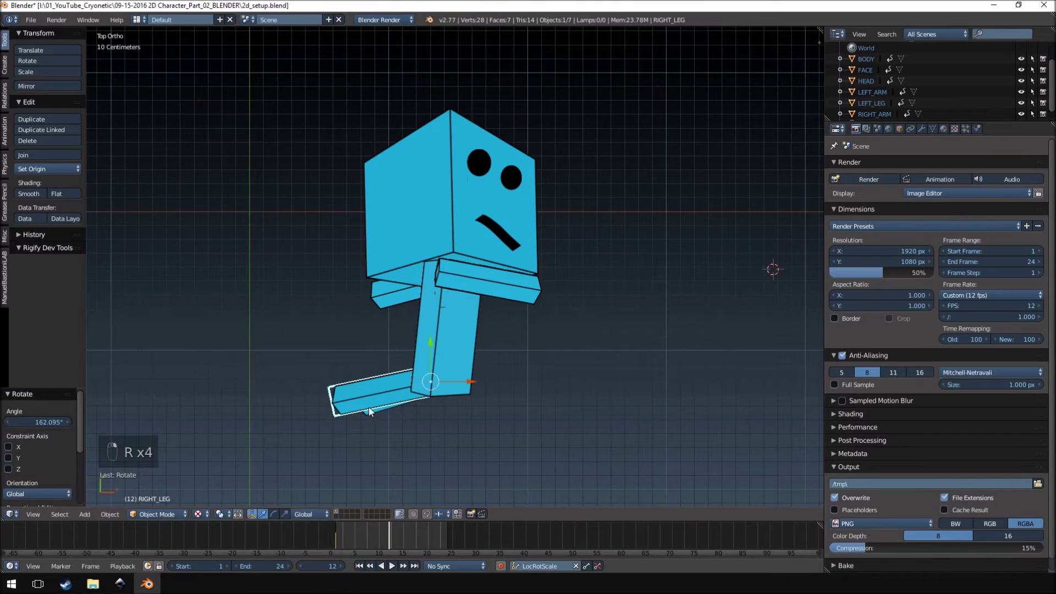
key("r")
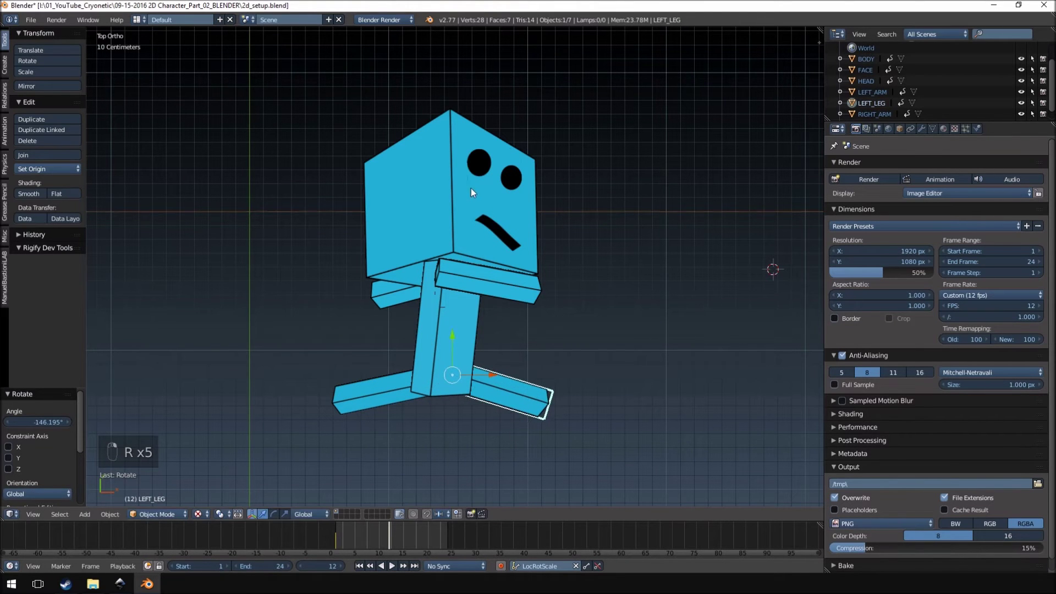
key("r")
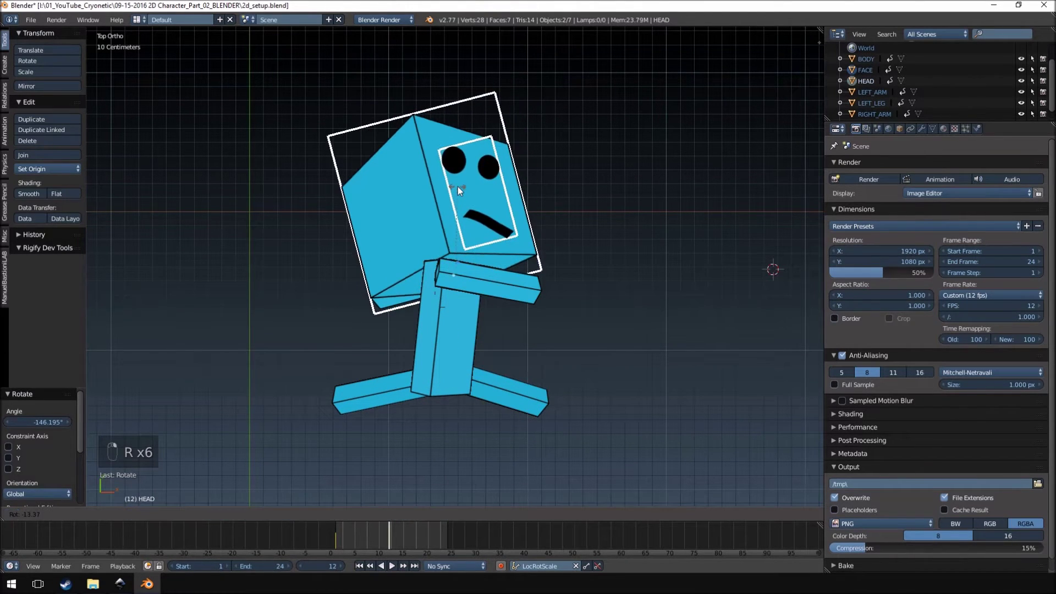
key("r")
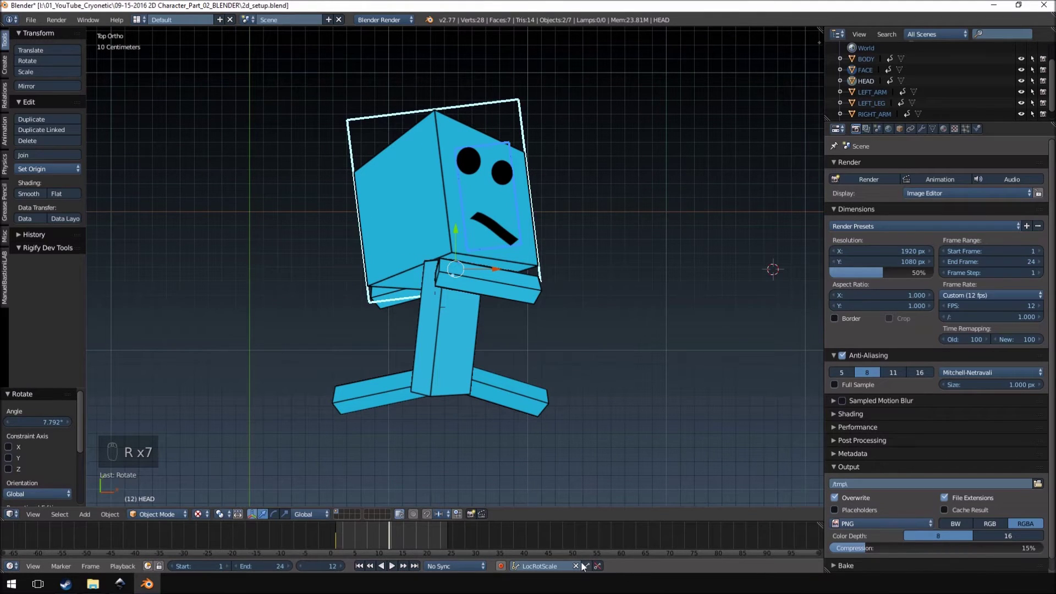
Compare with the earlier frame, then keyframe the whole pose at frame 12.
left_click_drag(588, 567, 358, 538)
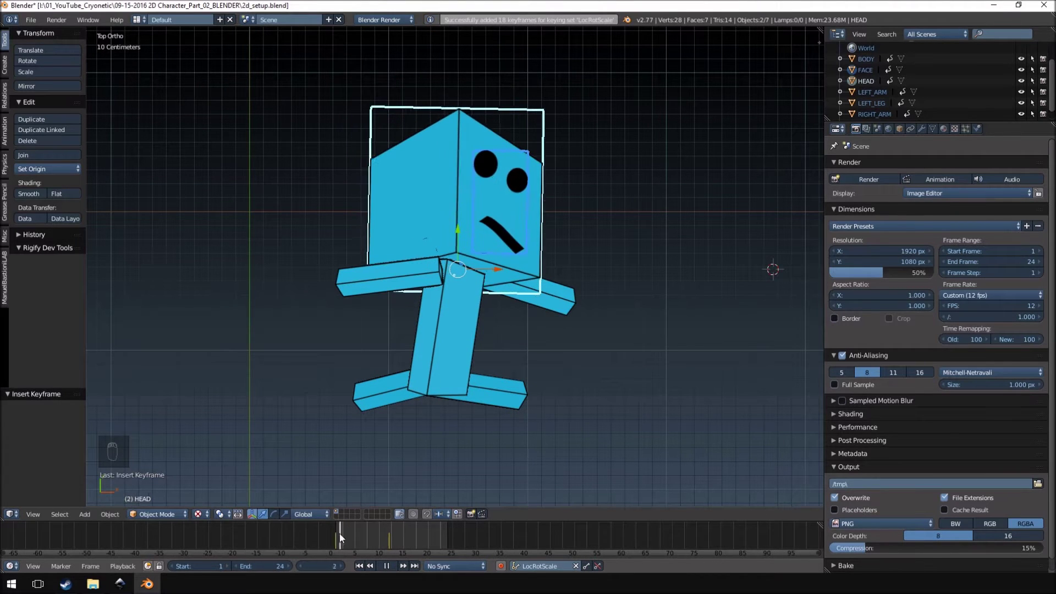
key("ctrl+z")
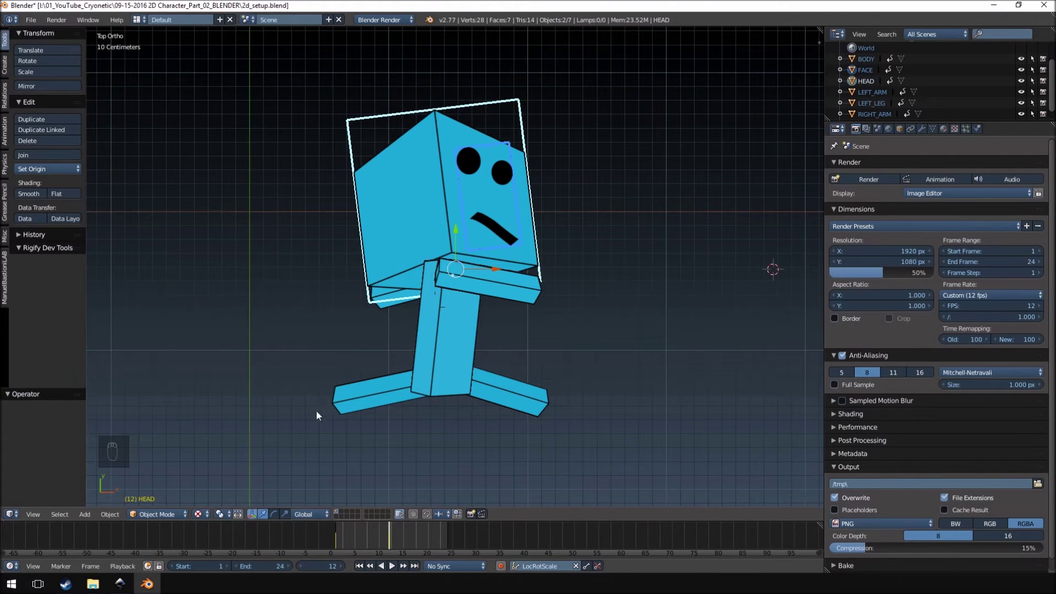
key("a")
key("a")
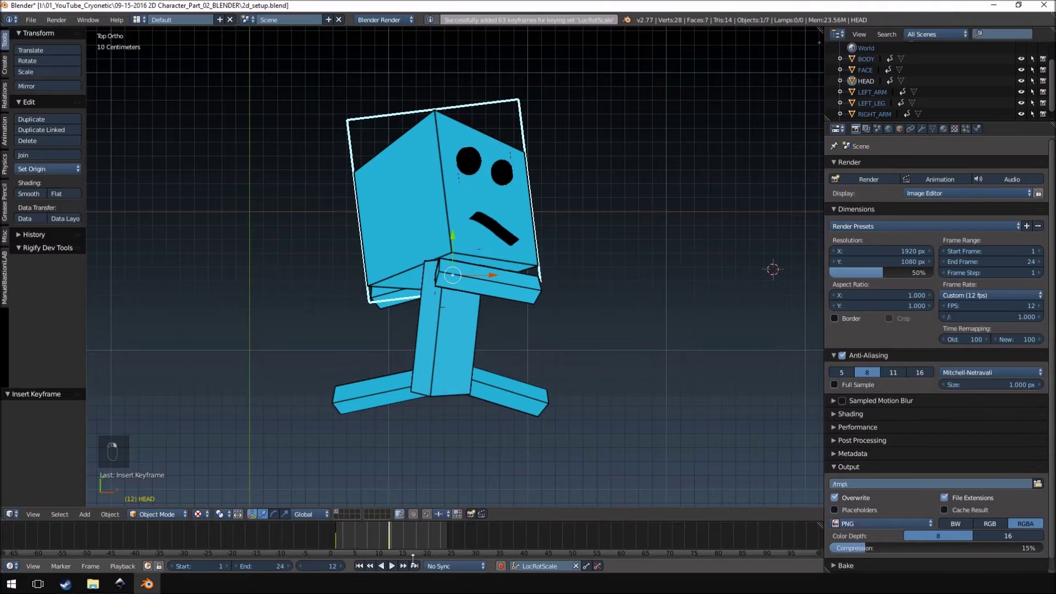
Fold the right arm across the body at frame 12 and re-keyframe it.
left_click_drag(397, 571, 466, 136)
left_click_drag(466, 135, 366, 541)
left_click_drag(365, 540, 535, 290)
key("e")
key("r")
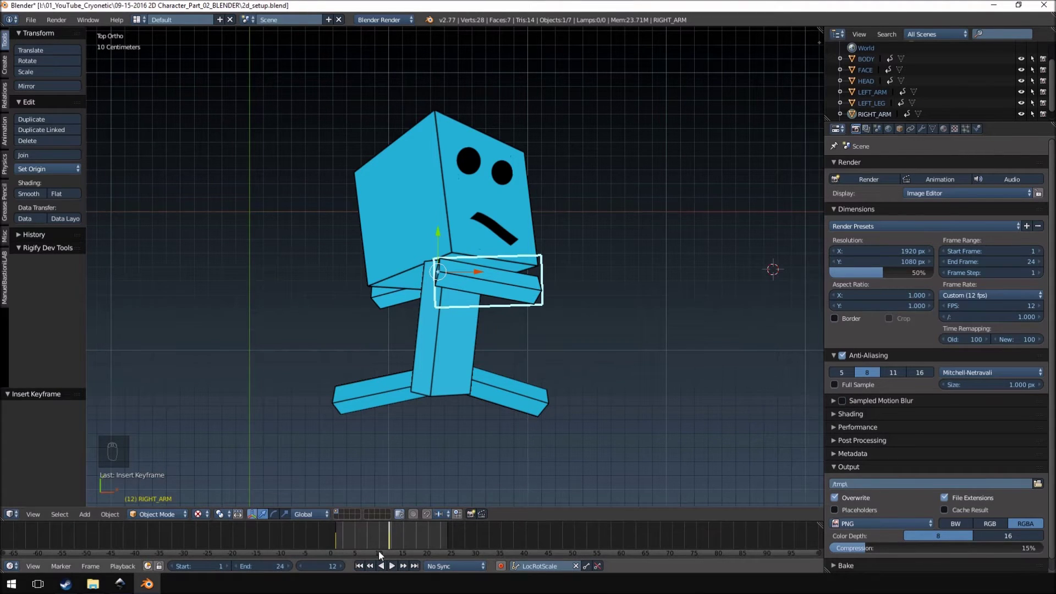
left_click_drag(391, 538, 412, 537)
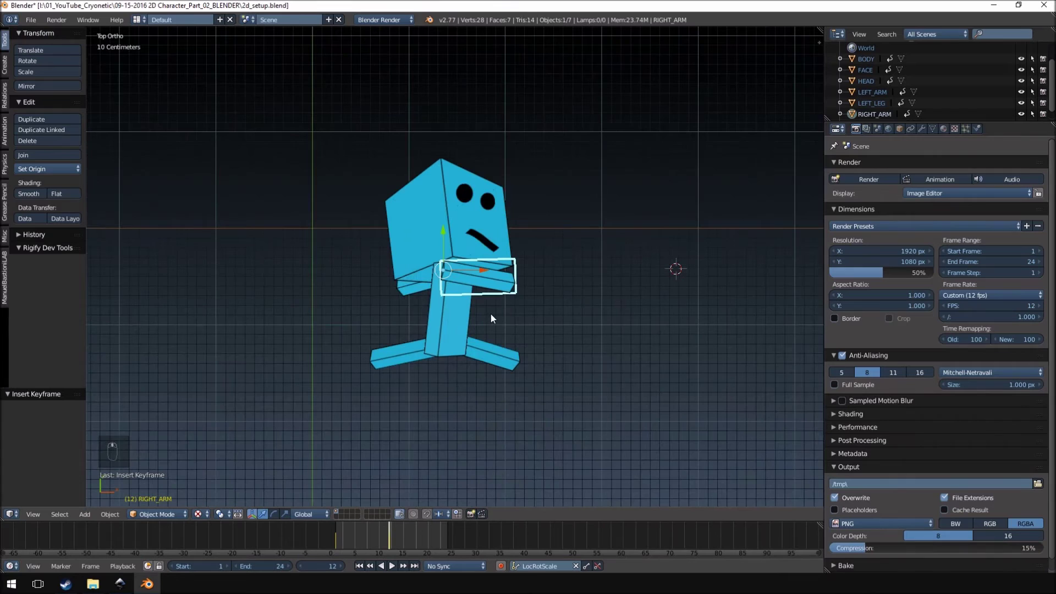
Review the frame 1 and 12 poses, then copy all seven selected parts to the buffer.
left_click_drag(494, 318, 209, 487)
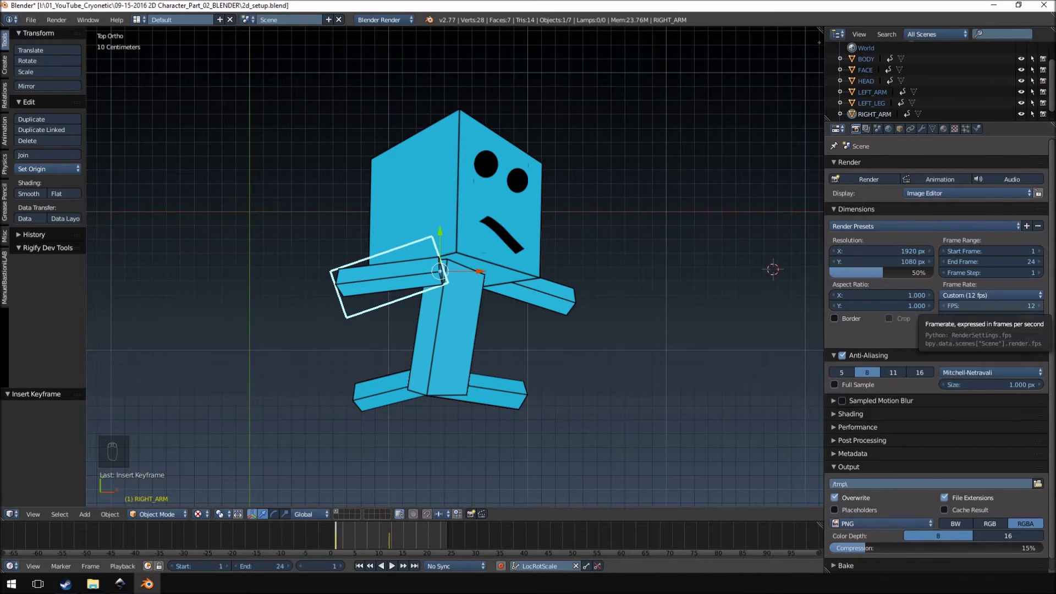
left_click_drag(401, 545, 509, 255)
key("a")
key("a")
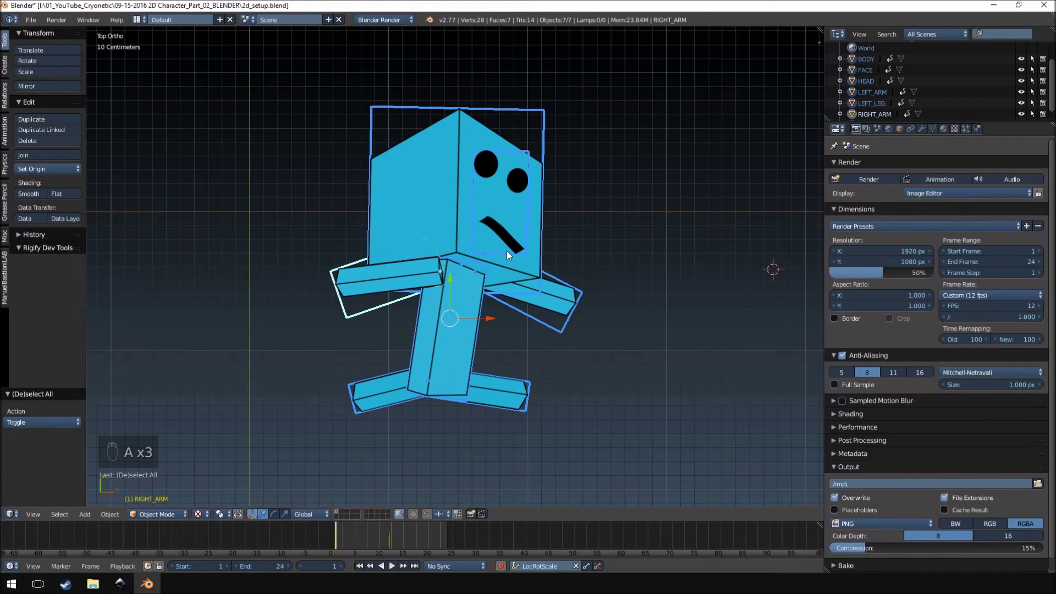
At frame 25, delete the parts and paste the frame-1 pose back so the cycle loops.
key("ctrl+c")
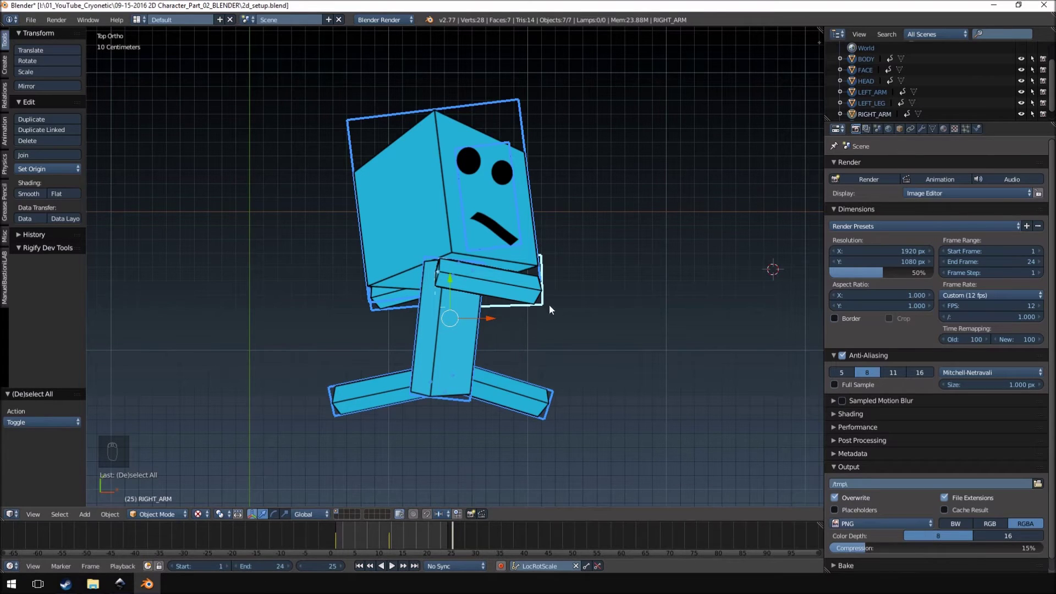
key("a")
key("a")
key("Delete")
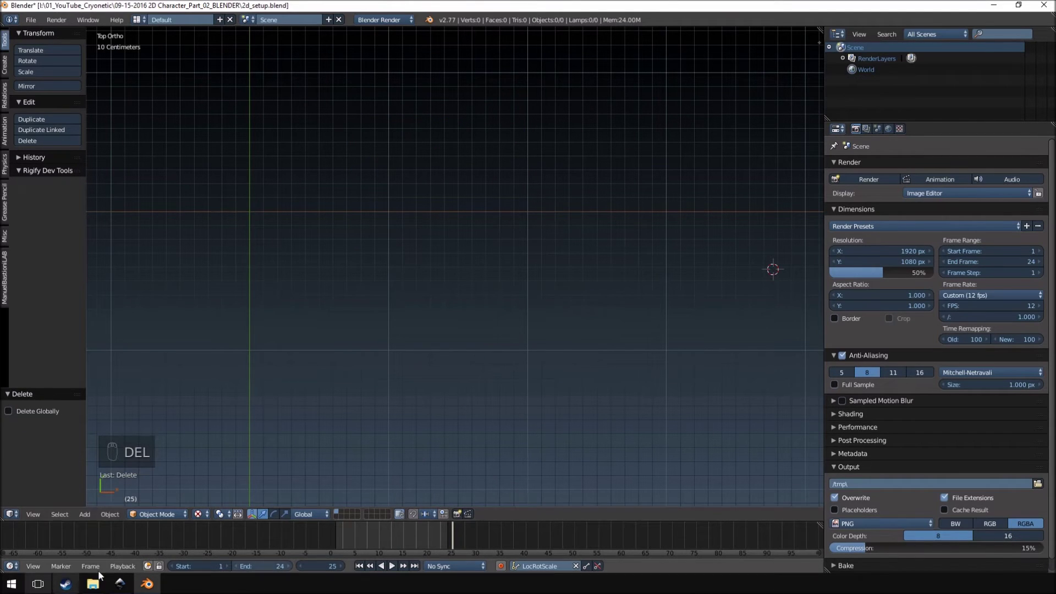
key("ctrl+v")
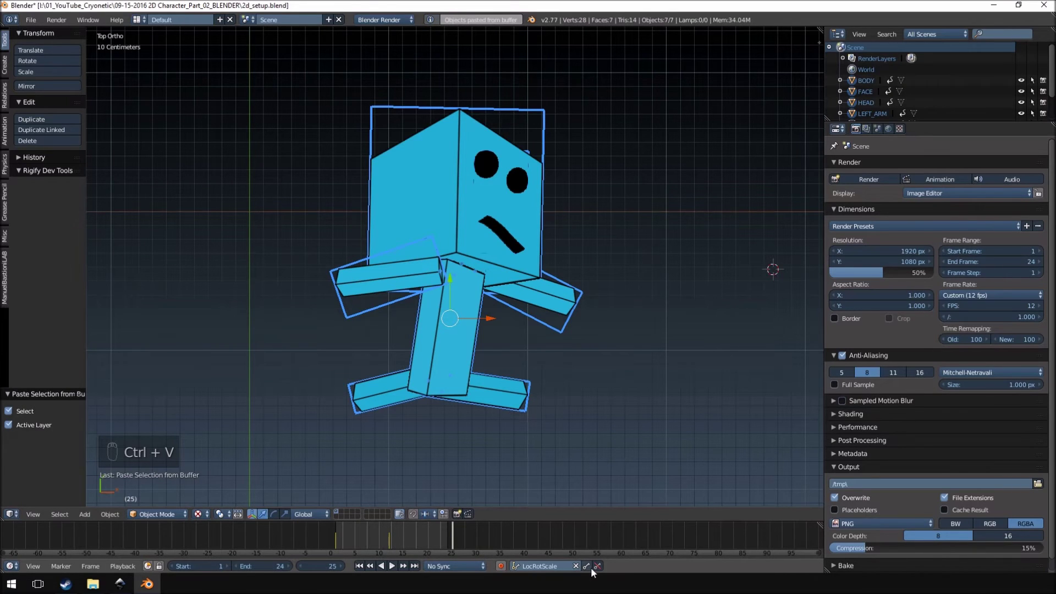
left_click(593, 572)
left_click_drag(594, 572, 395, 570)
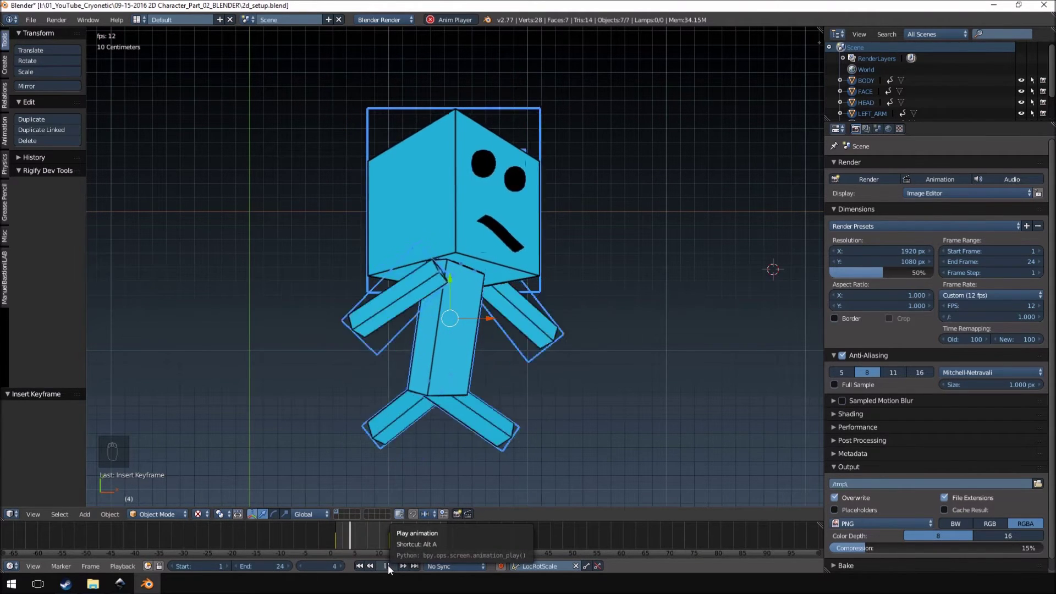
left_click_drag(371, 571, 381, 541)
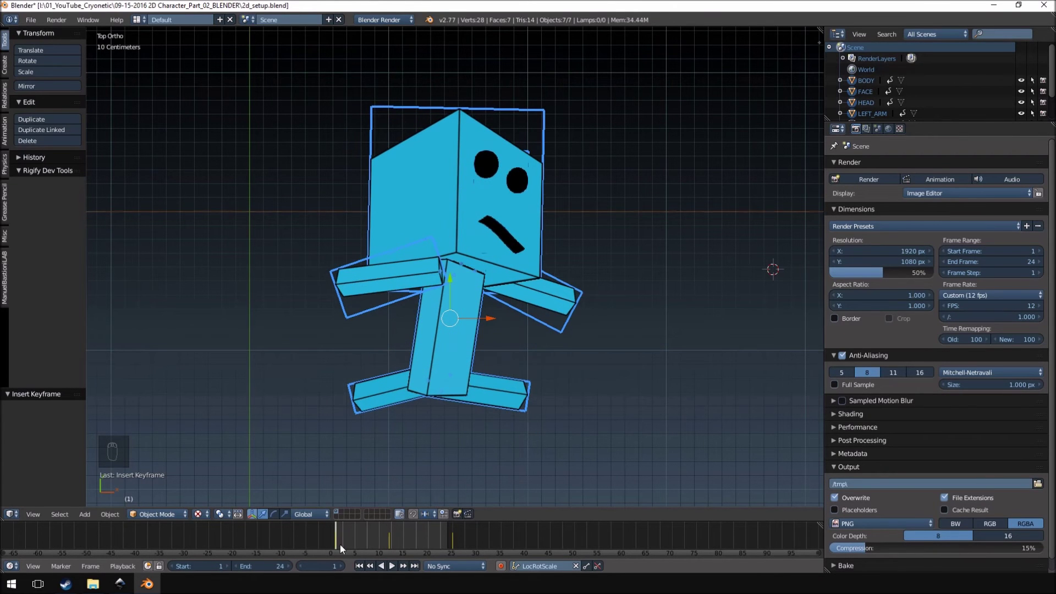
left_click_drag(344, 543, 580, 210)
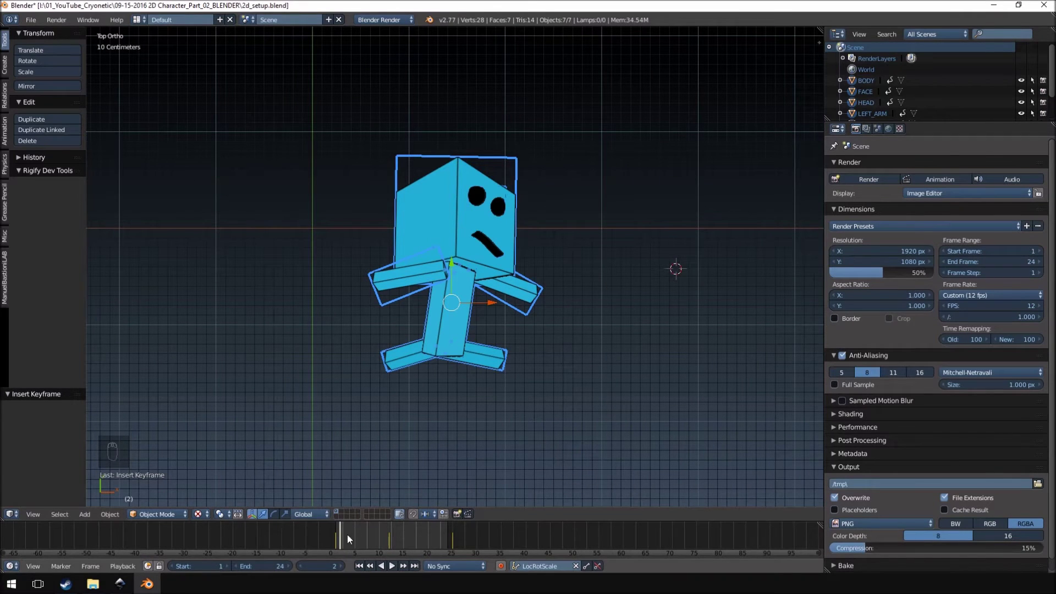
left_click_drag(352, 538, 526, 321)
Orbit the view to inspect the looping pose at frame 25.
middle_click(526, 321)
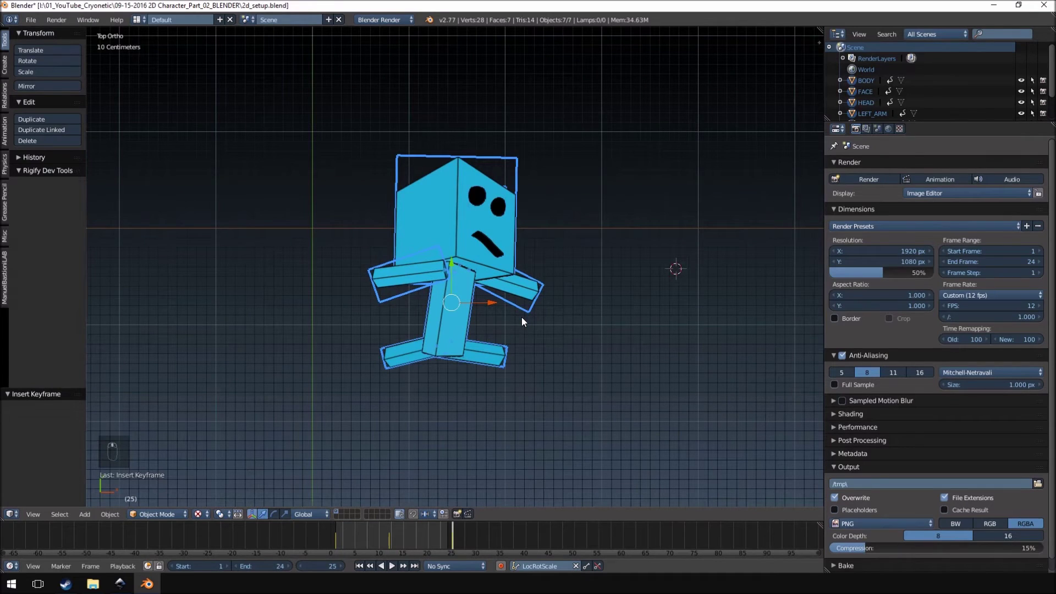
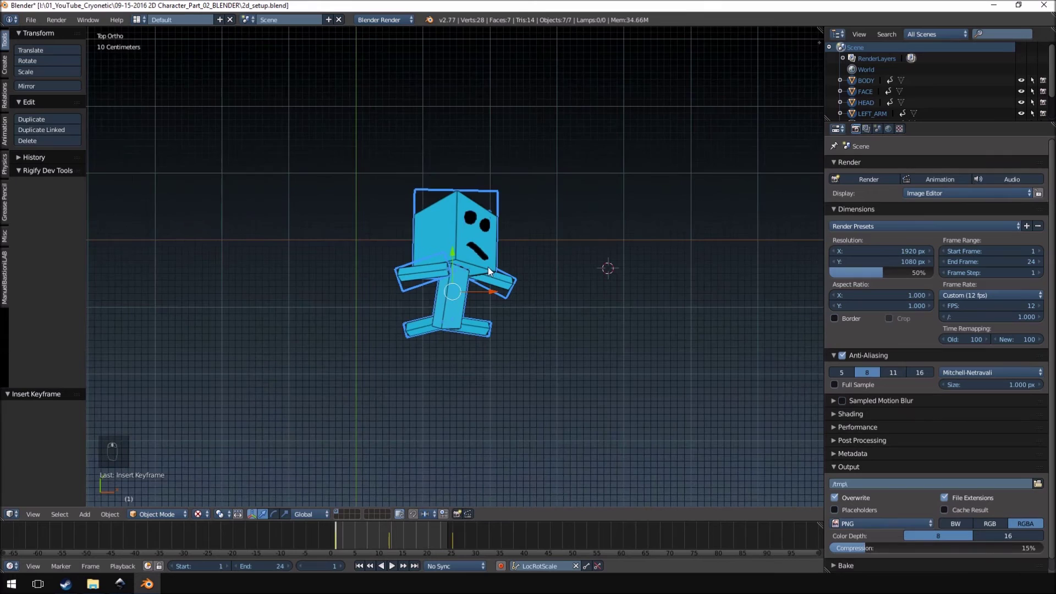
Add a camera and set up an orthographic view looking at the character.
key("a")
key("shift+a")
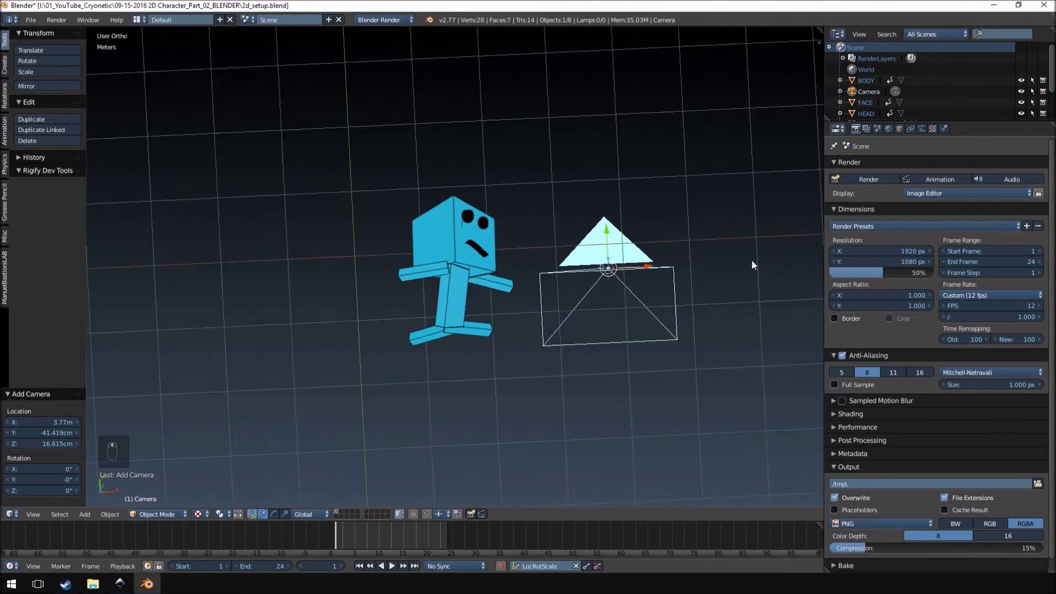
key("KP_0")
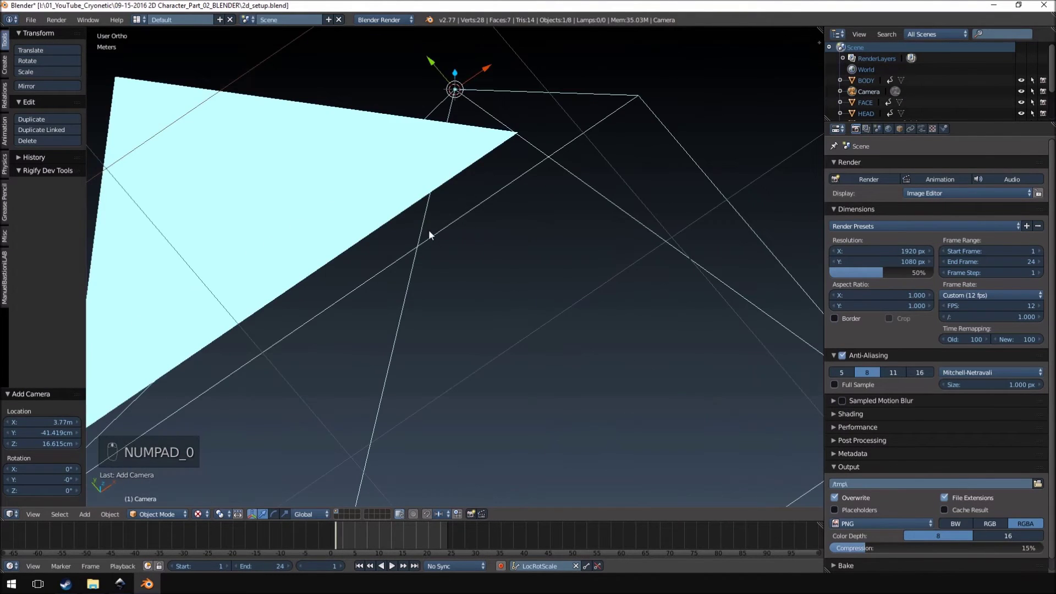
key("KP_7")
key("Page_Down")
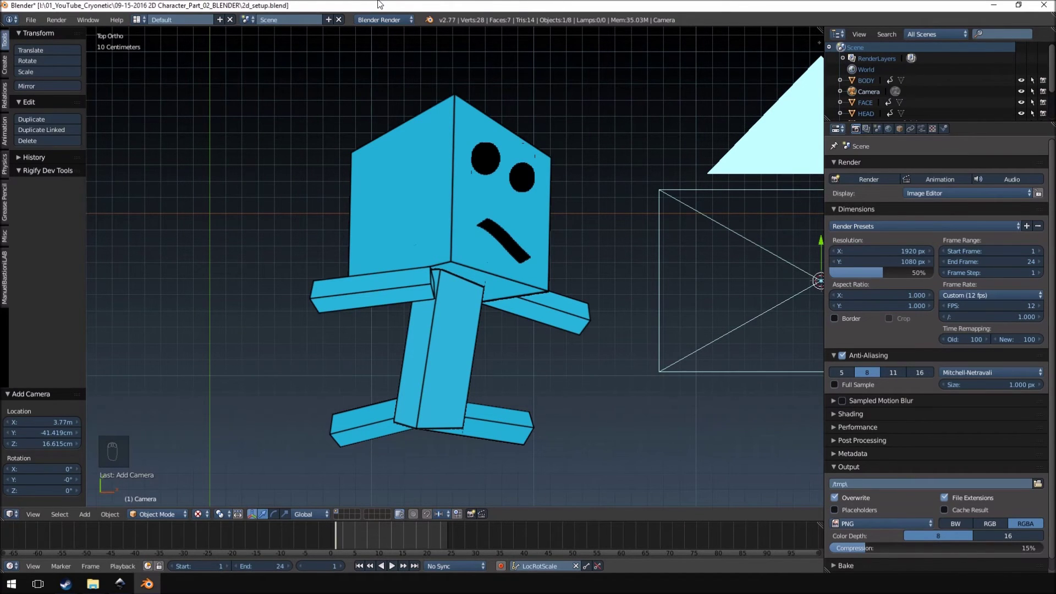
key("ctrl+alt+KP_0")
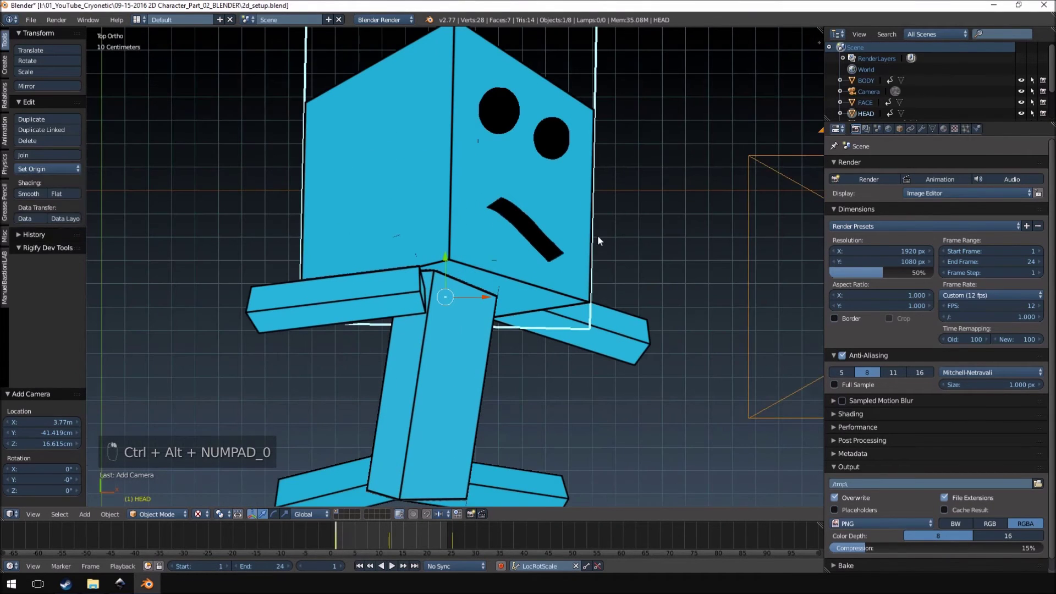
Align the camera to the current view and zoom out to see its frame.
key("ctrl+alt+KP_0")
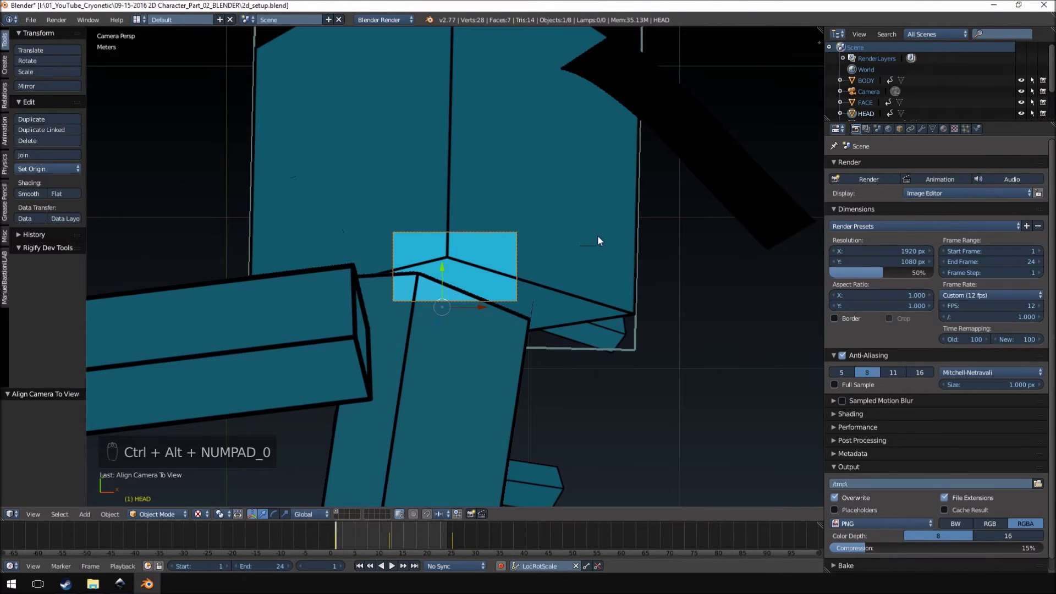
key("a")
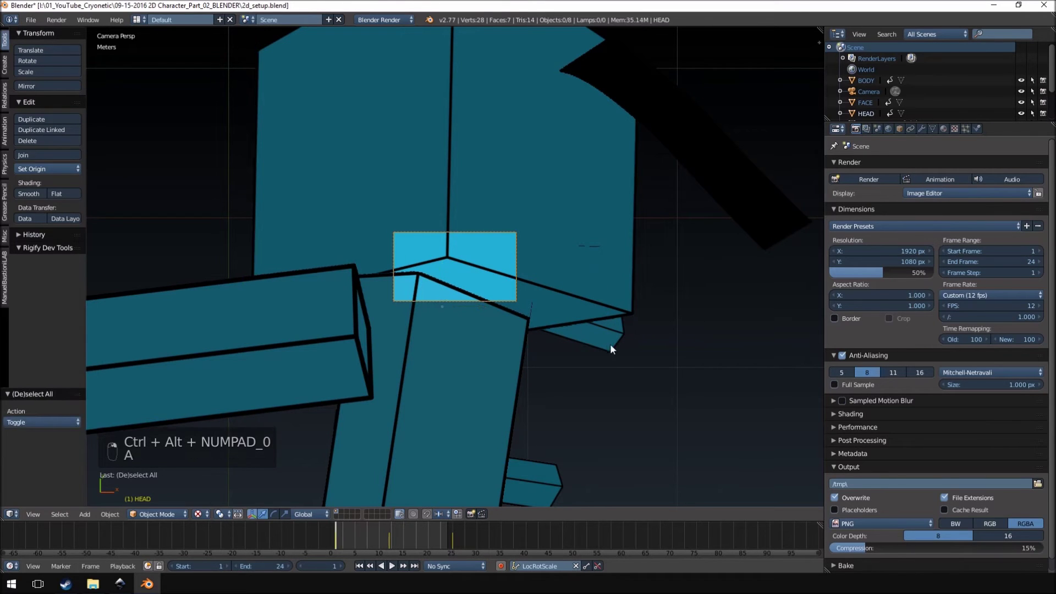
key("KP_7")
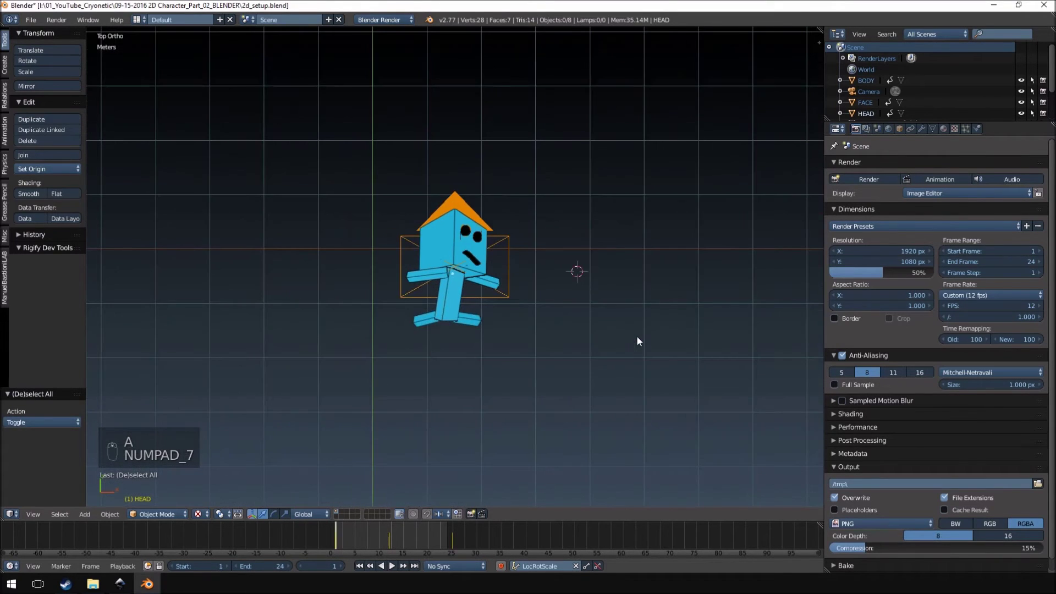
key("ctrl+alt+KP_0")
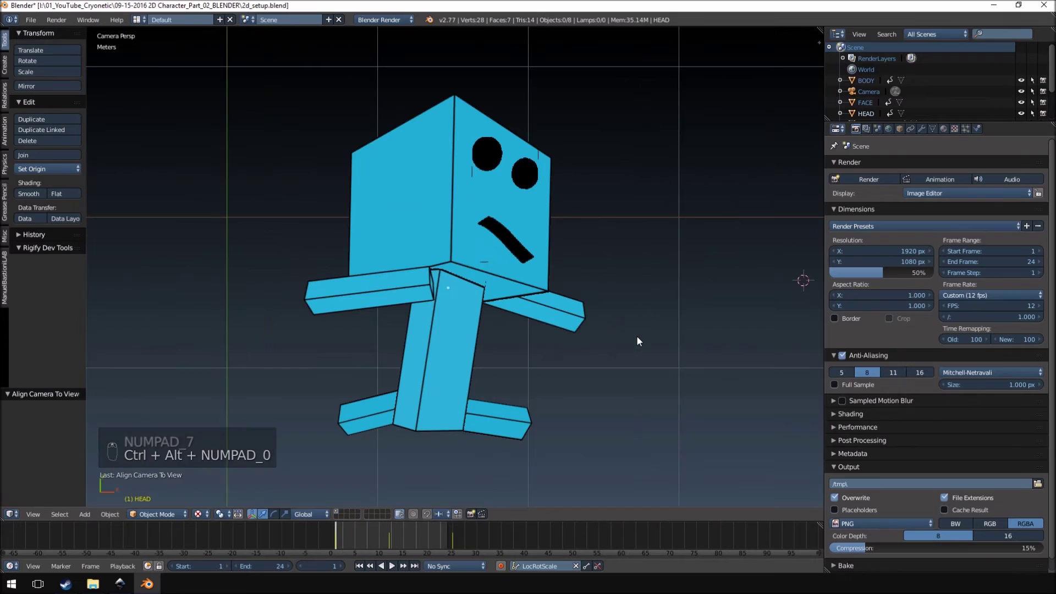
left_click_drag(353, 542, 342, 539)
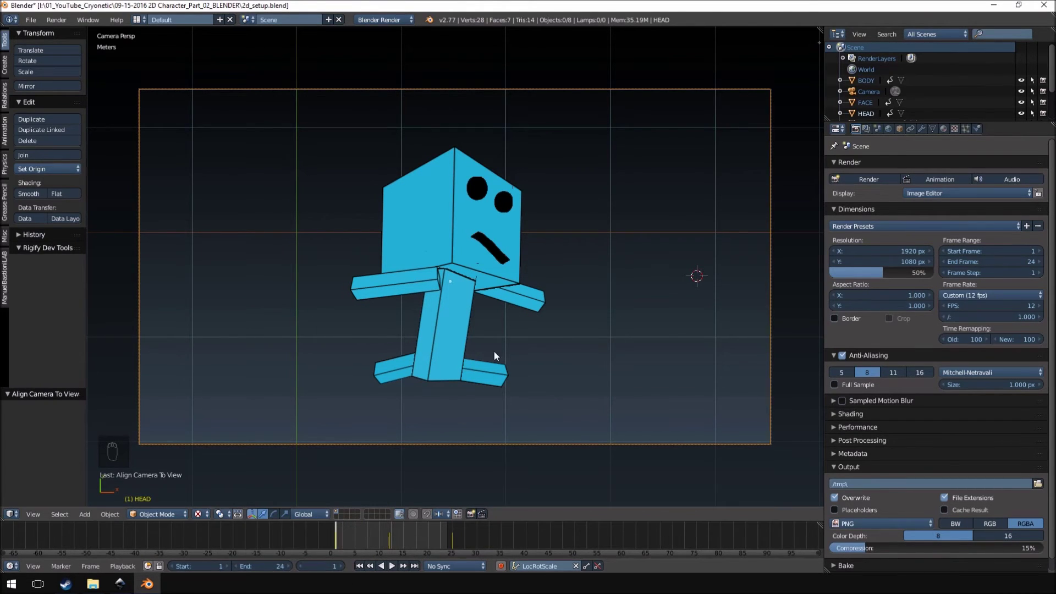
Set the render resolution to 256 × 512 px at 100% while looking through the camera.
middle_click(419, 282)
key("KP_7")
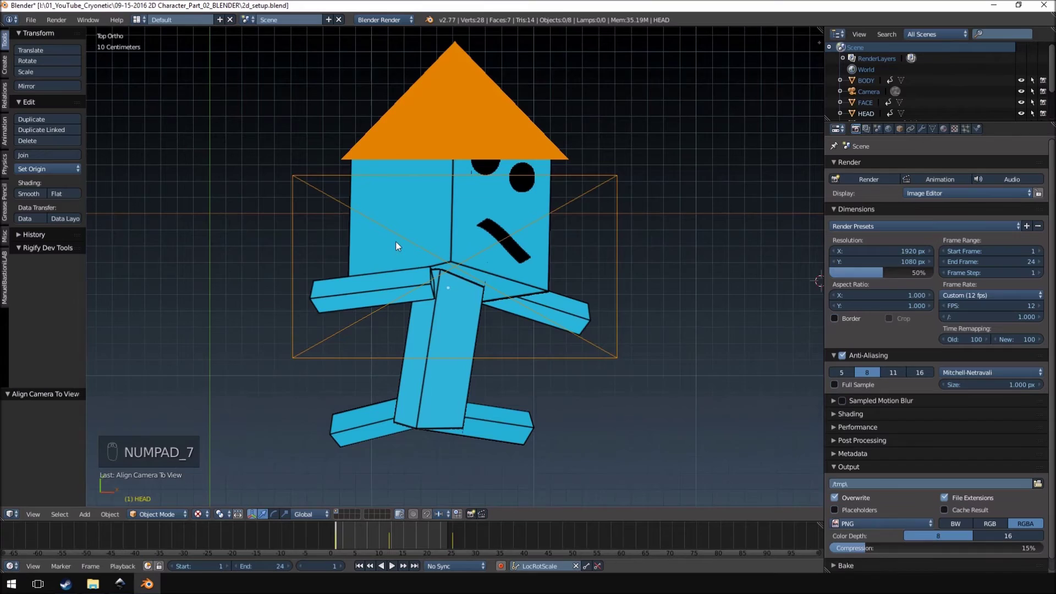
key("KP_0")
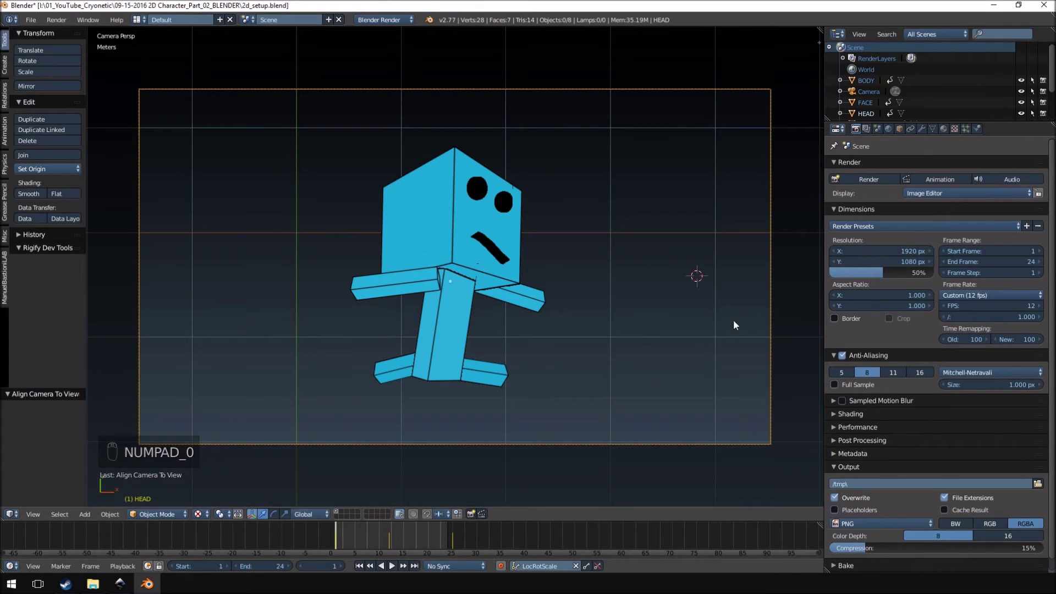
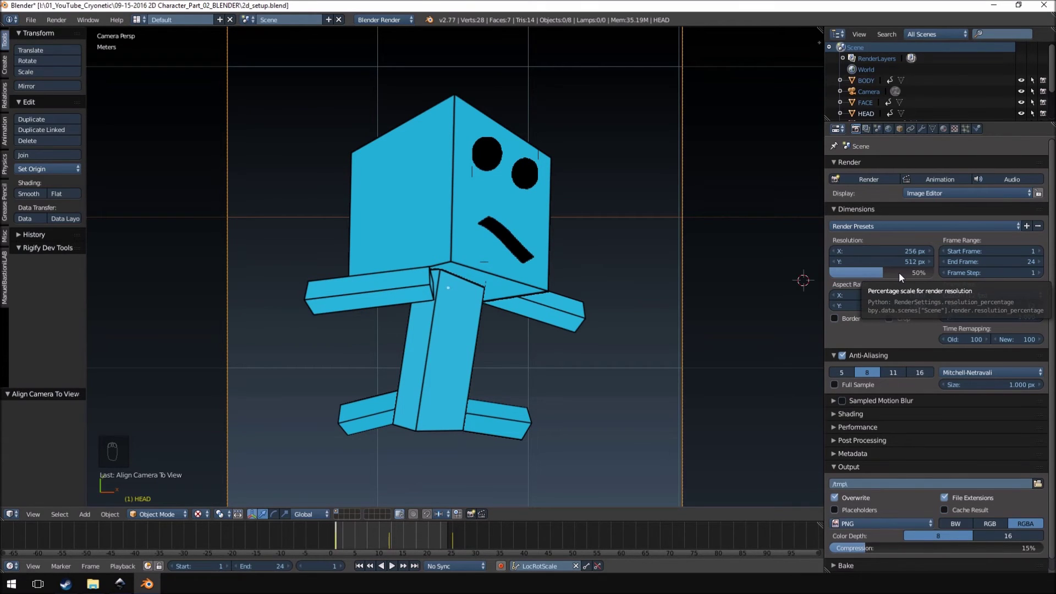
left_click_drag(895, 278, 620, 226)
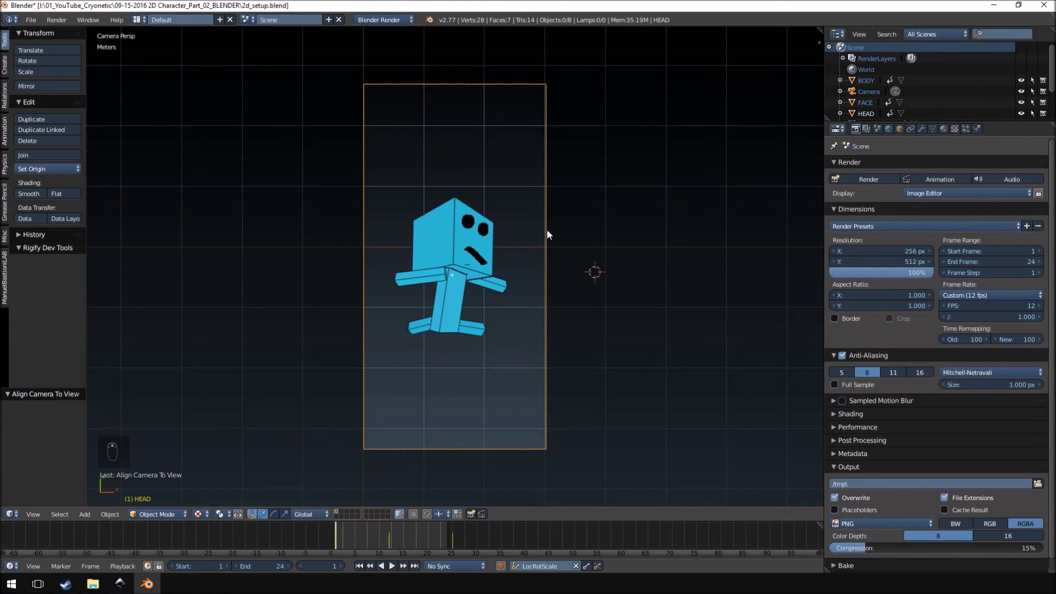
left_click_drag(553, 247, 504, 249)
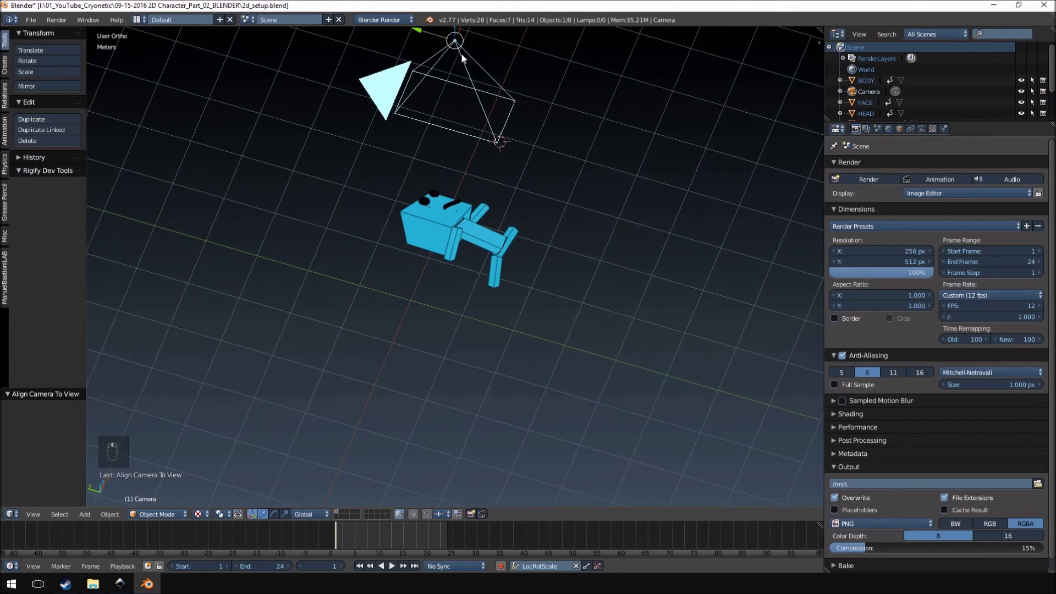
Look through the scene camera and scrub to another frame to check the pose.
key("KP_0")
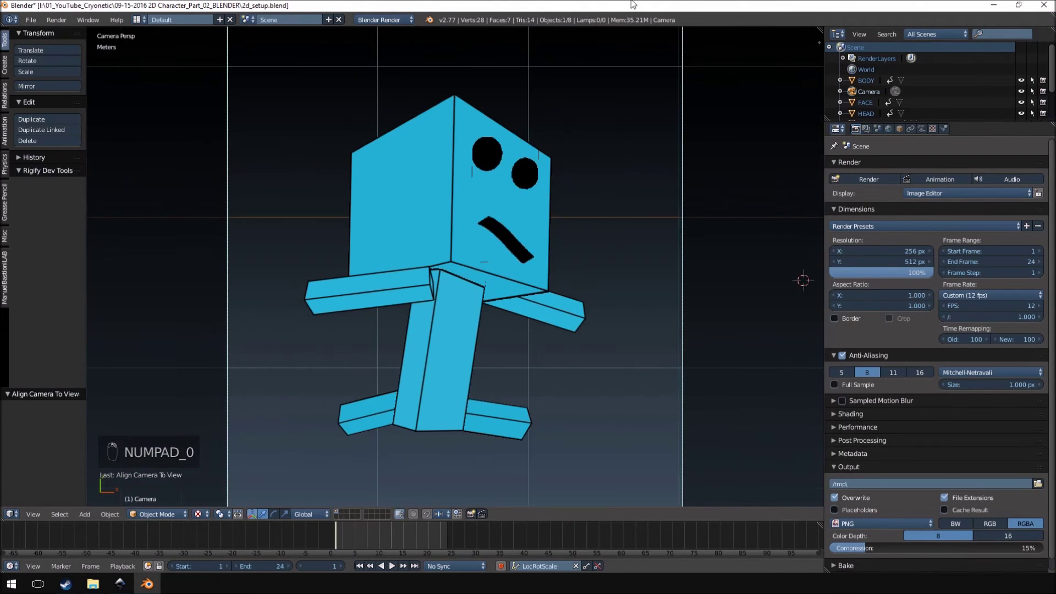
middle_click(929, 133)
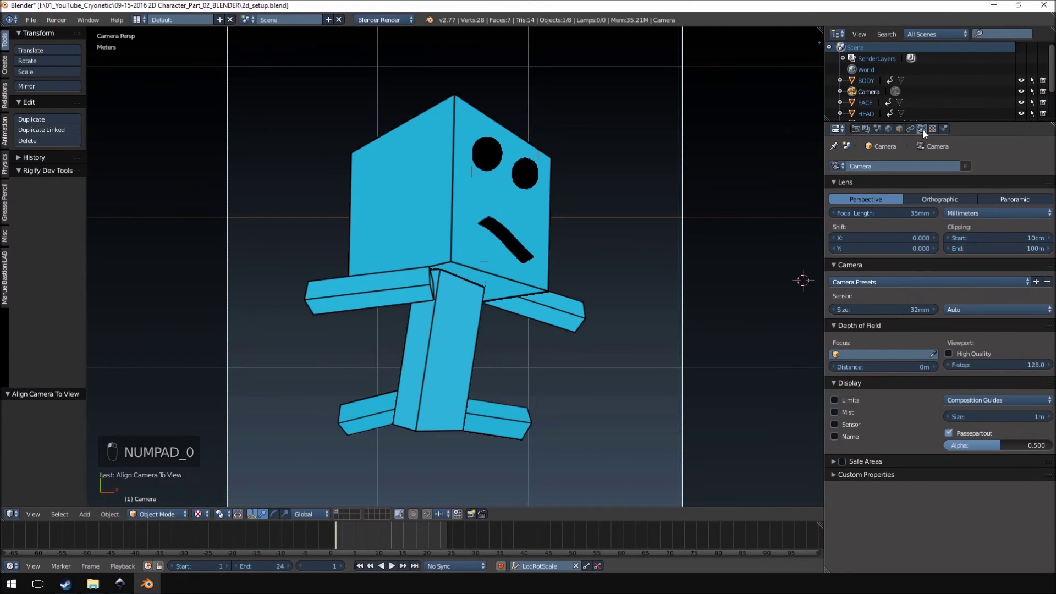
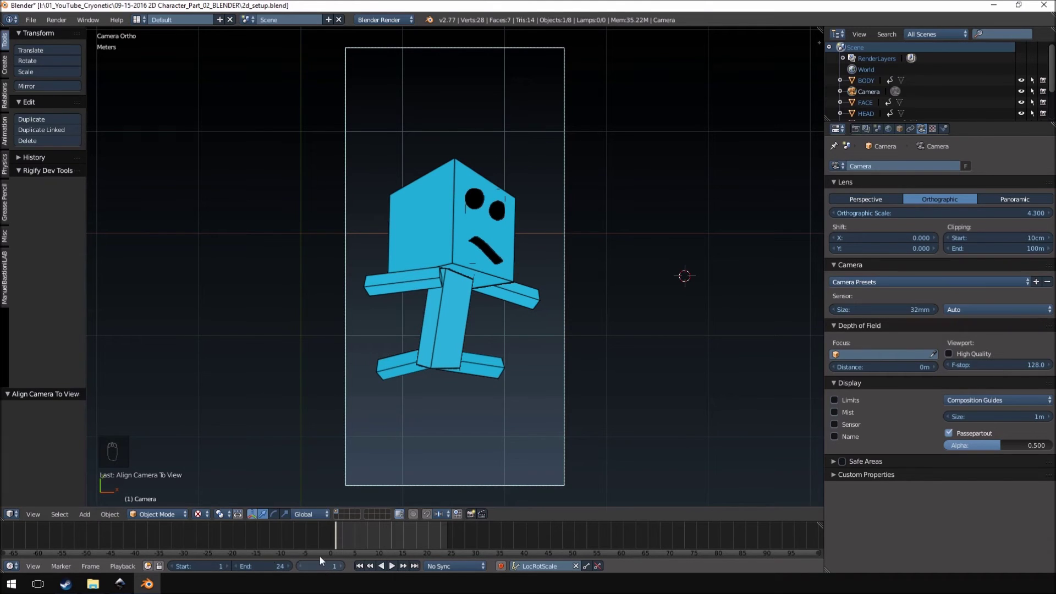
left_click_drag(366, 538, 393, 540)
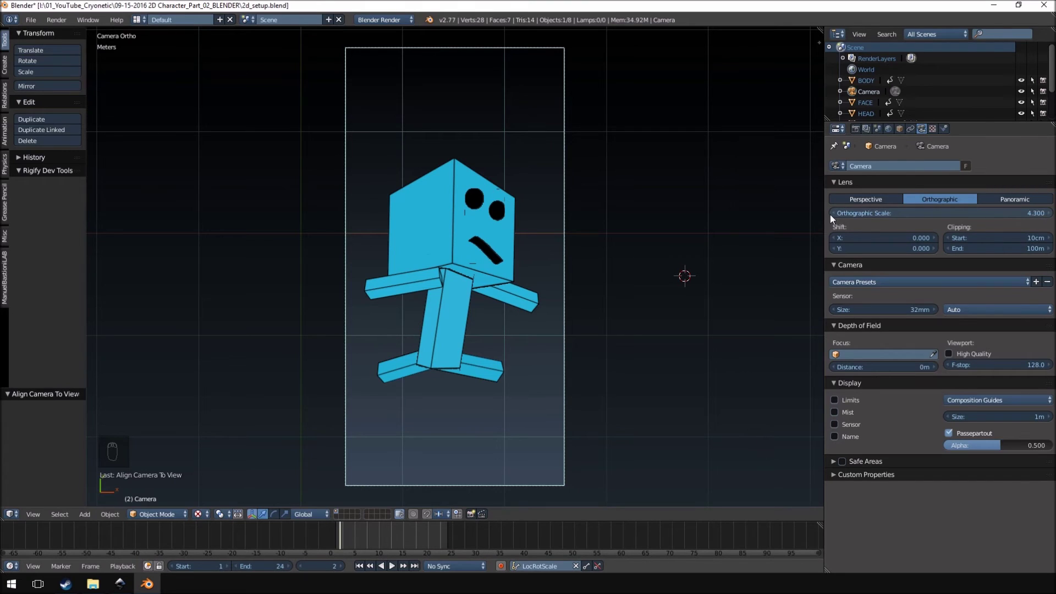
Switch the camera to Orthographic and reduce its orthographic scale to 3.700.
left_click_drag(836, 218, 318, 402)
middle_click(319, 403)
left_click(319, 402)
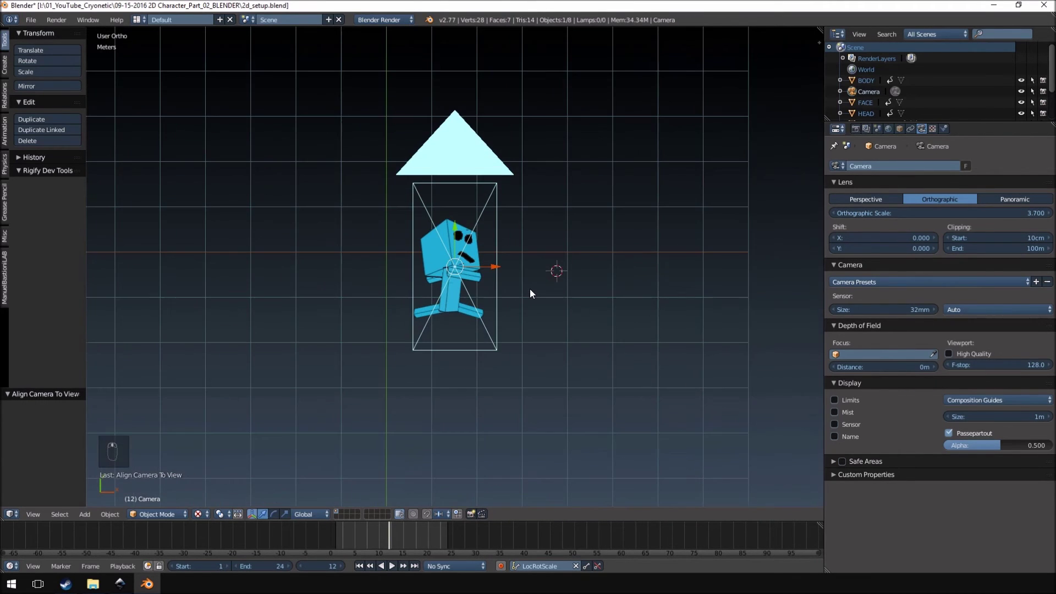
View through the camera, zoom out and scrub the timeline to check the tall frame.
key("KP_0")
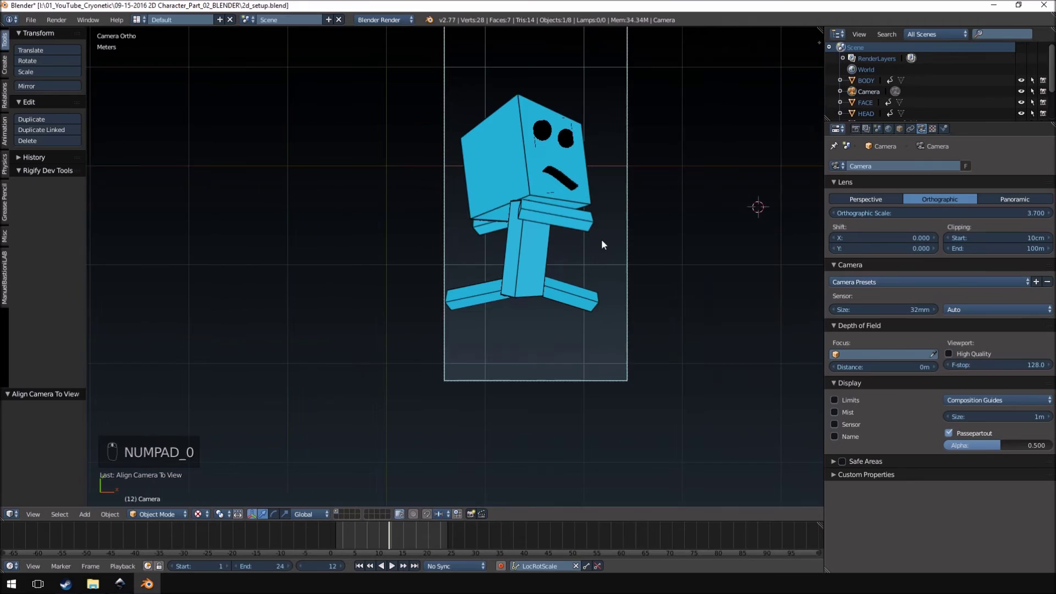
left_click_drag(381, 545, 452, 535)
left_click(452, 535)
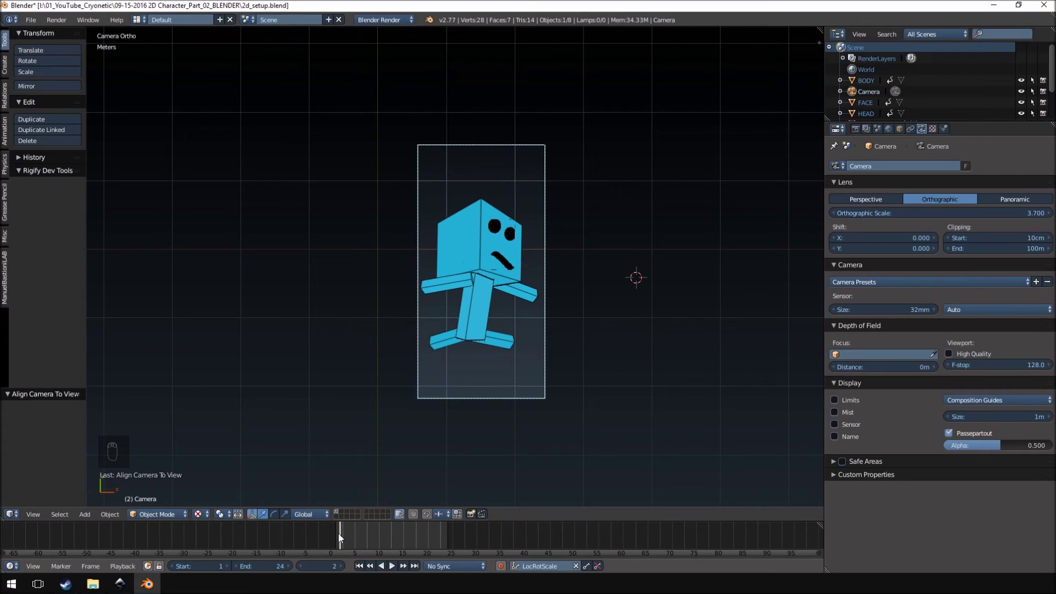
left_click_drag(357, 540, 346, 544)
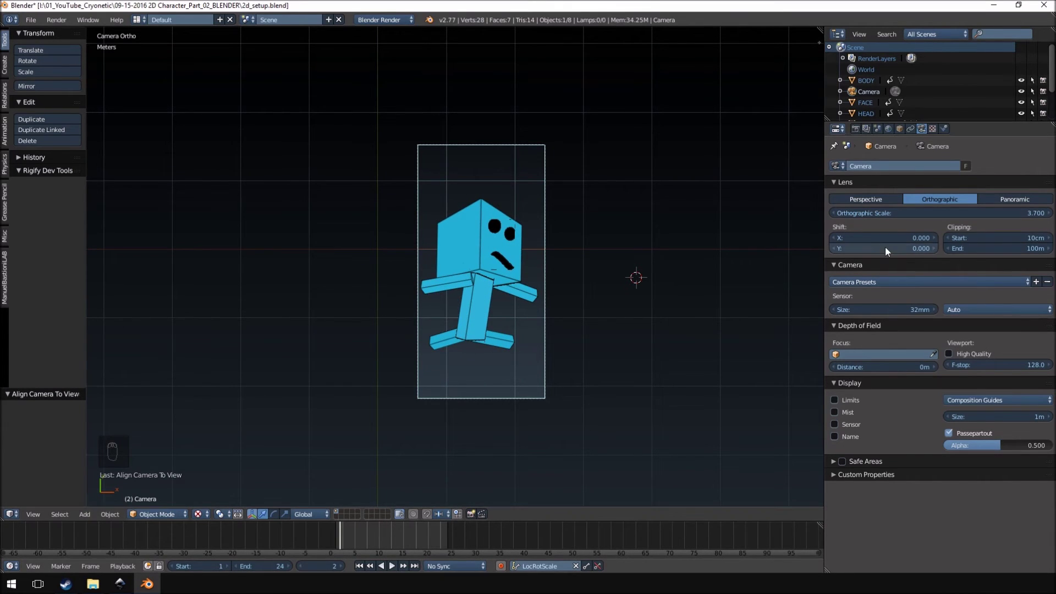
Show the Render Layers properties and exclude the sky from rendering.
left_click_drag(838, 242, 513, 267)
left_click_drag(512, 267, 836, 251)
left_click_drag(837, 251, 422, 529)
left_click_drag(358, 541, 467, 252)
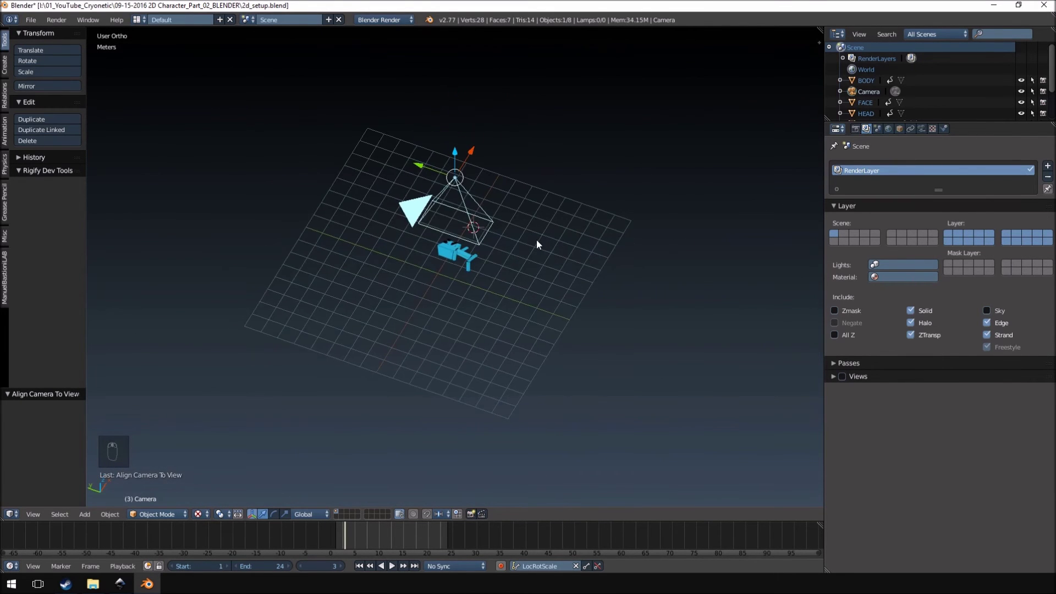
Fit the scene in view, select the character's head and look through the camera's portrait frame.
key("KP_7")
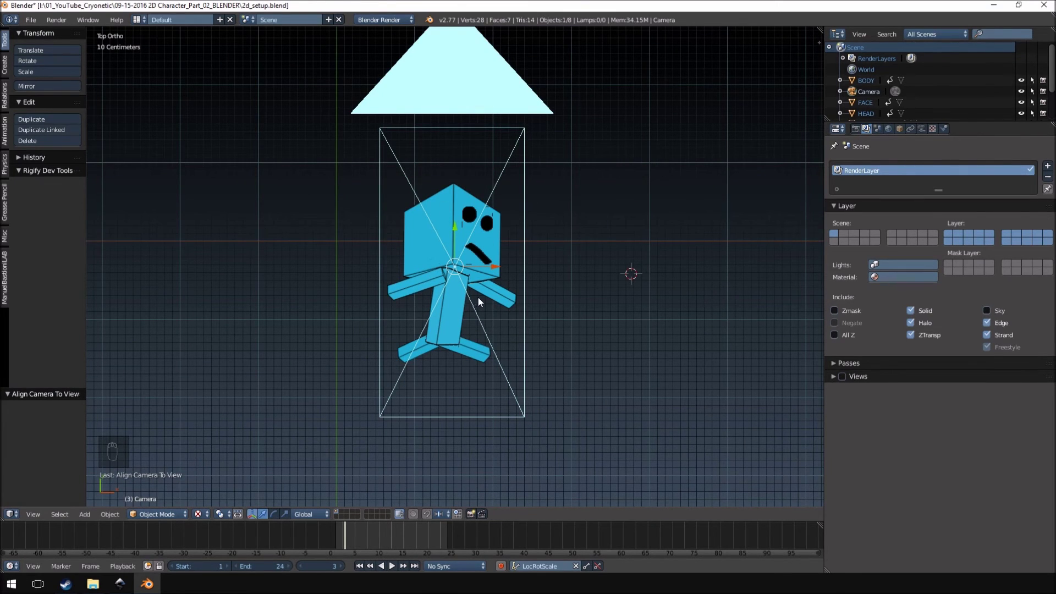
middle_click(479, 304)
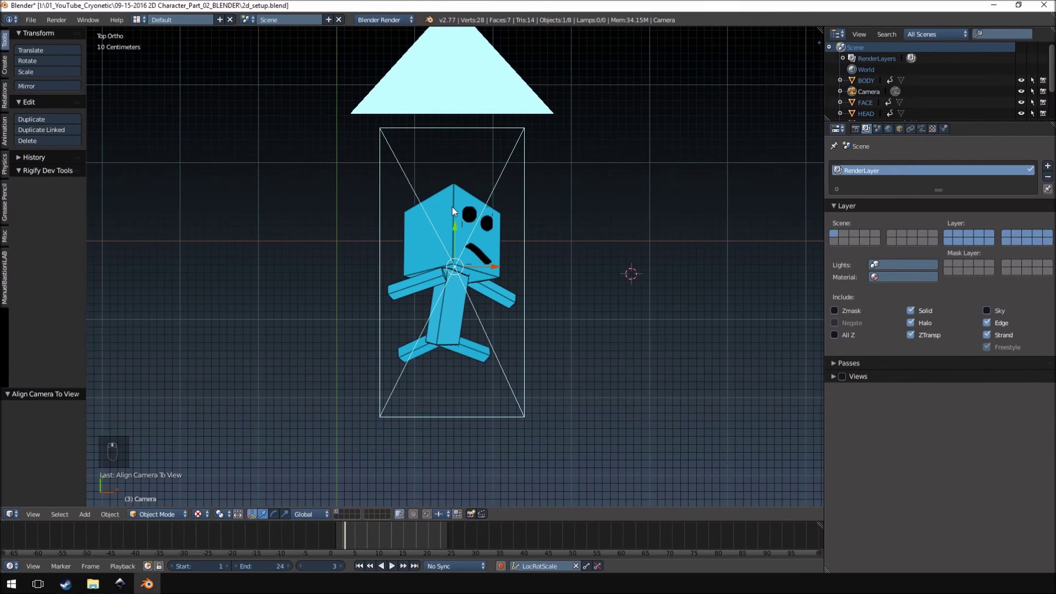
left_click(454, 200)
middle_click(454, 200)
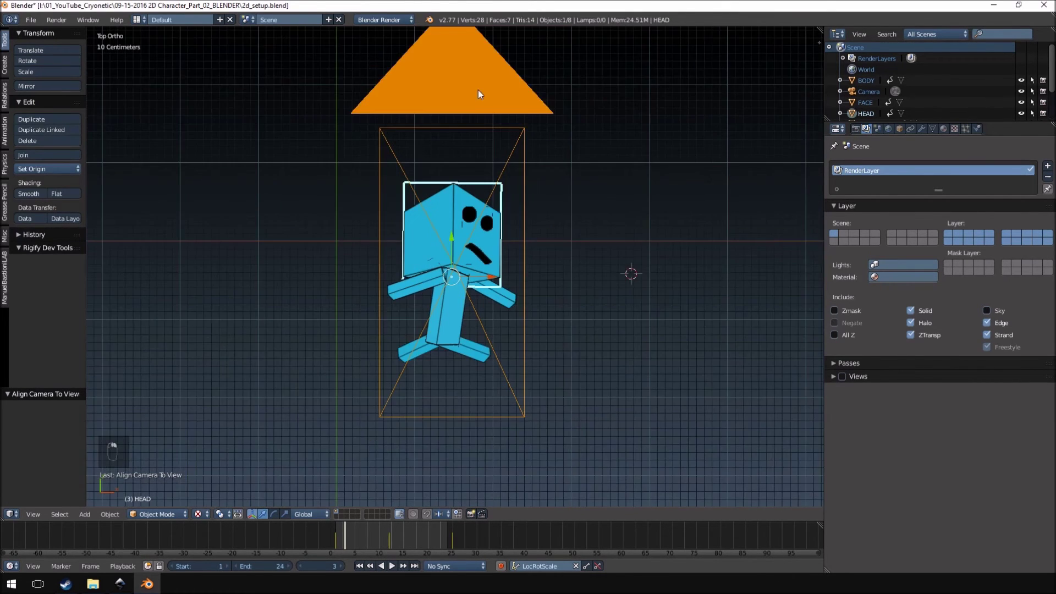
left_click_drag(378, 151, 426, 214)
key("KP_0")
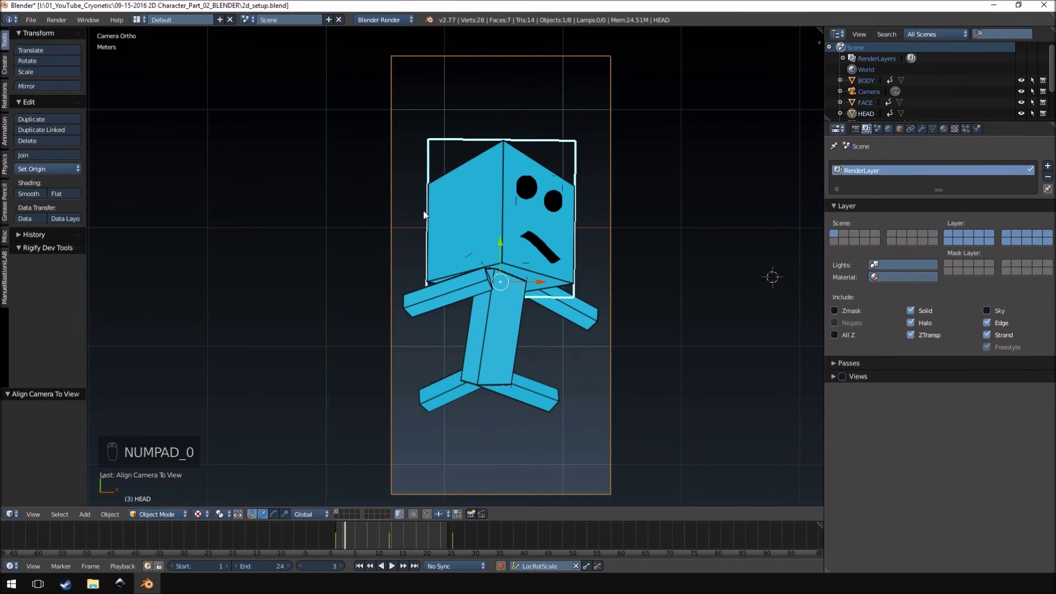
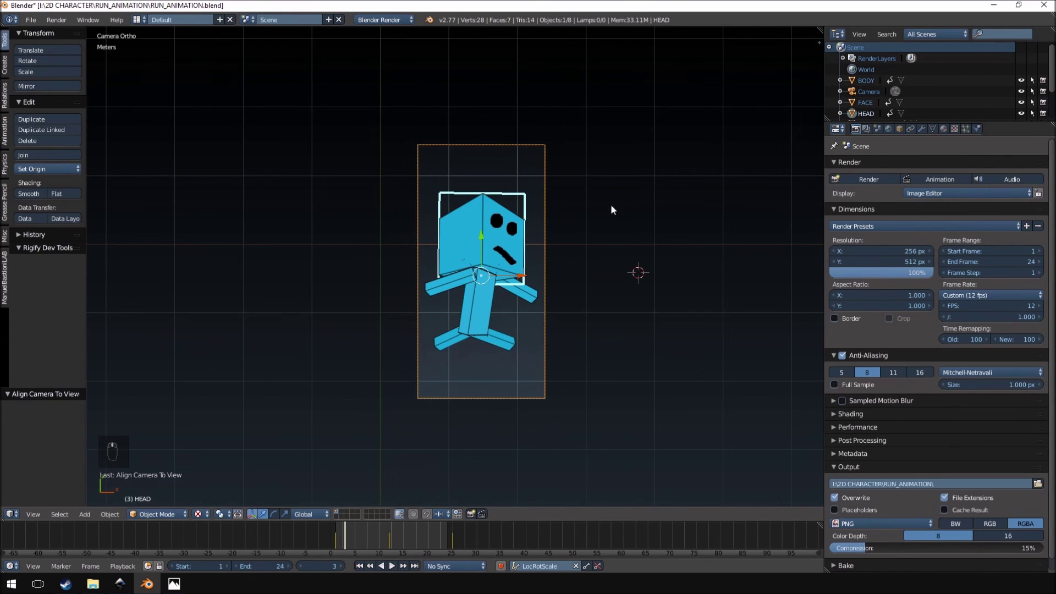
key("a")
key("a")
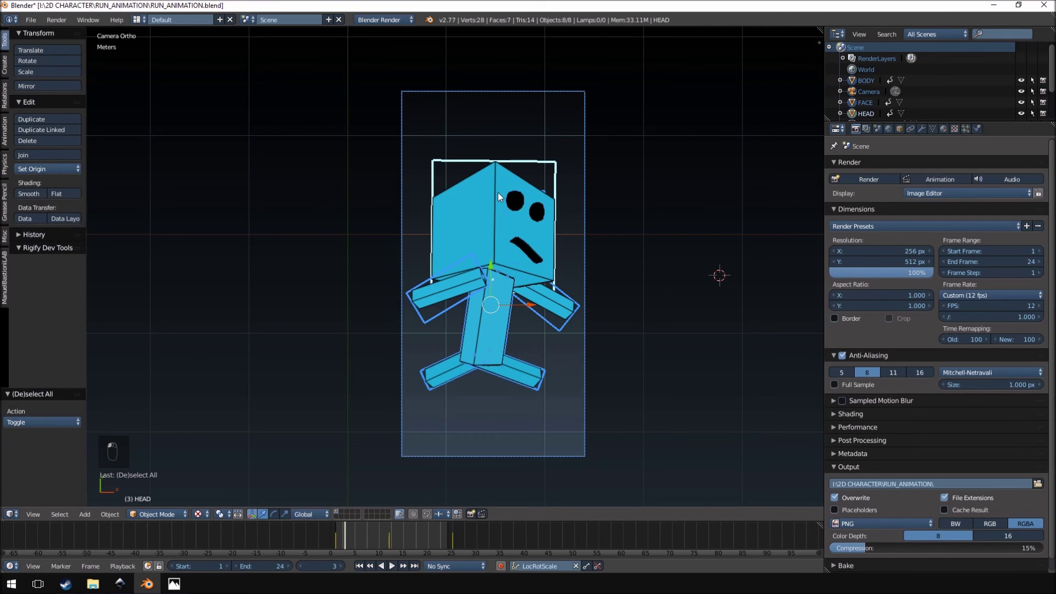
left_click(502, 195)
left_click_drag(502, 196, 242, 393)
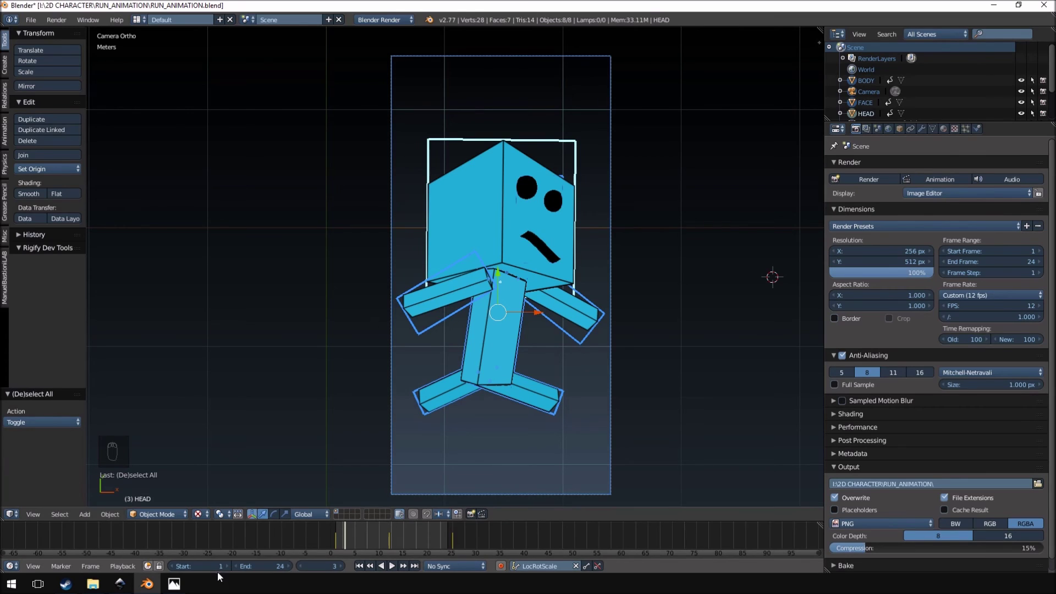